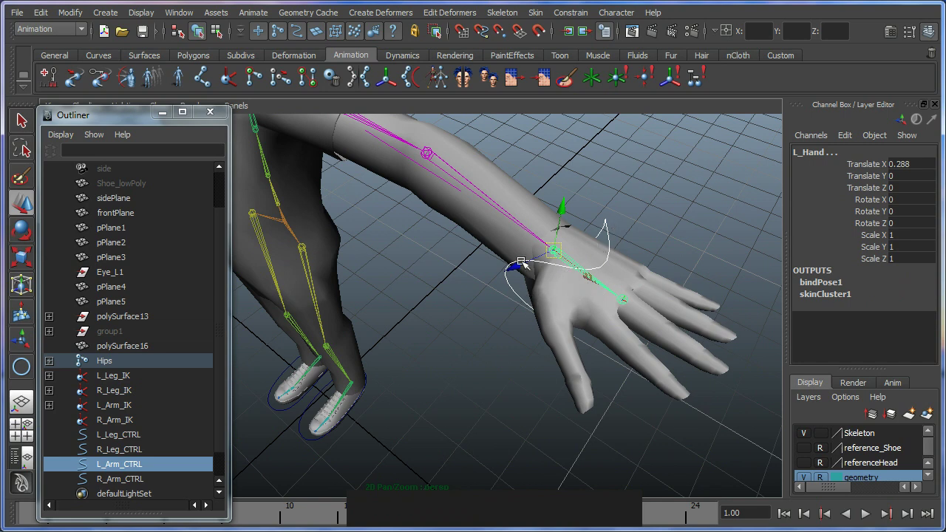
Step: Orient-constrain the L_Hand joint to L_Arm_CTRL, test-rotate the control and undo
{"action": "left_click", "coordinate": [502, 325]}
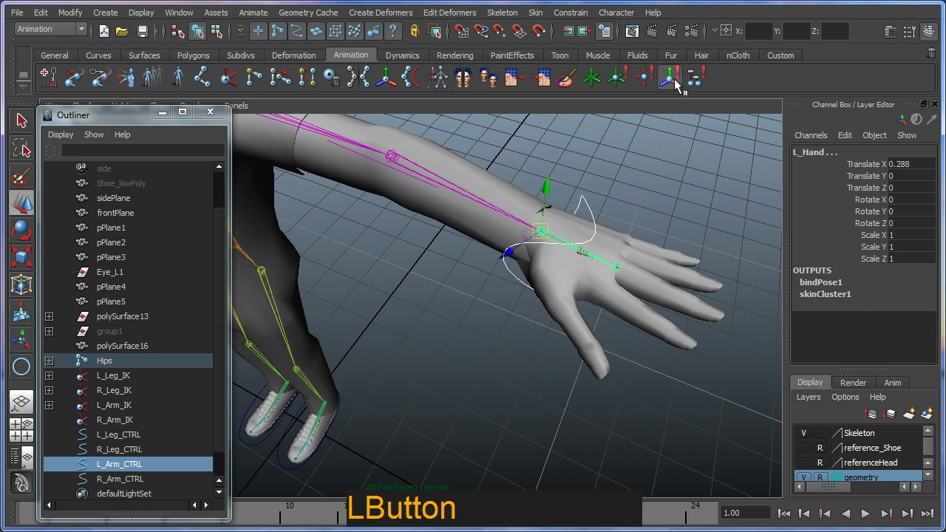
{"action": "key", "text": "e"}
{"action": "left_click", "coordinate": [552, 280]}
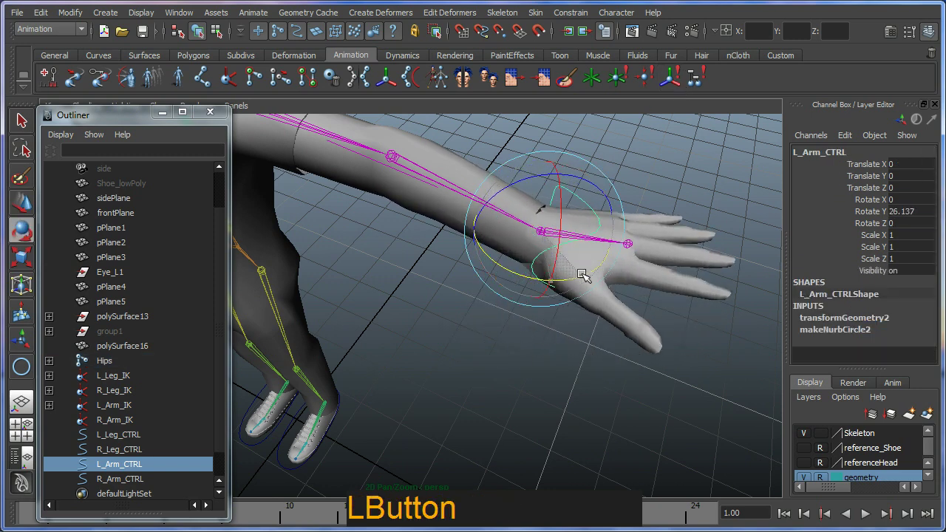
{"action": "key", "text": "ctrl+z"}
{"action": "left_click", "coordinate": [544, 210]}
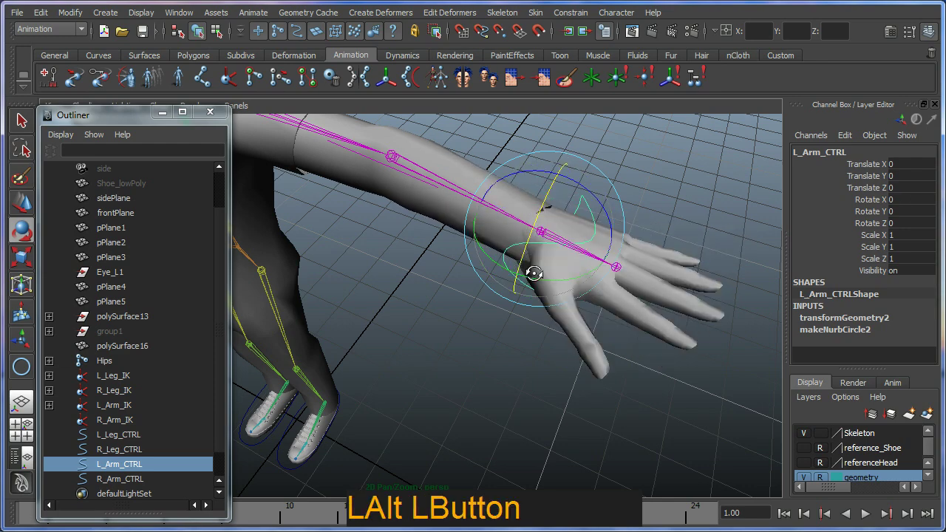
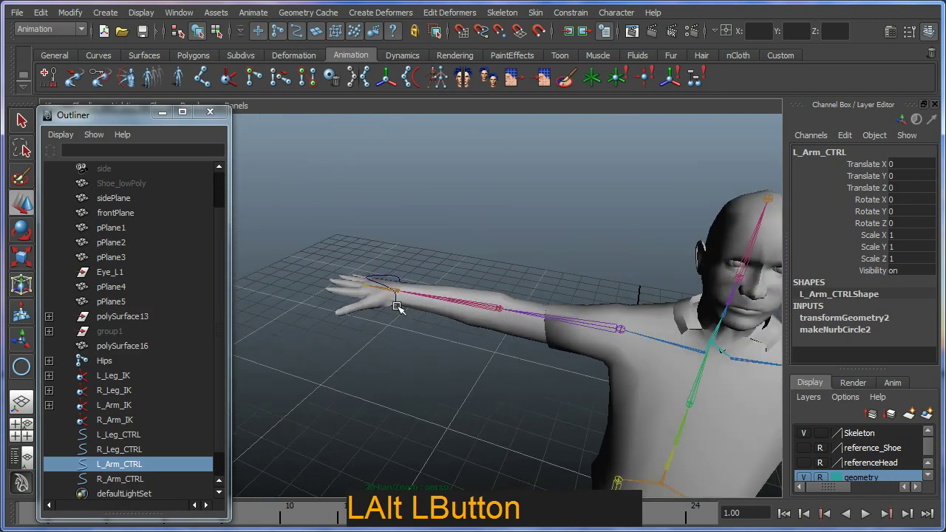
Step: Orient-constrain the right hand joint to the R_Arm_CTRL control
{"action": "middle_click", "coordinate": [435, 346]}
{"action": "right_click", "coordinate": [414, 298]}
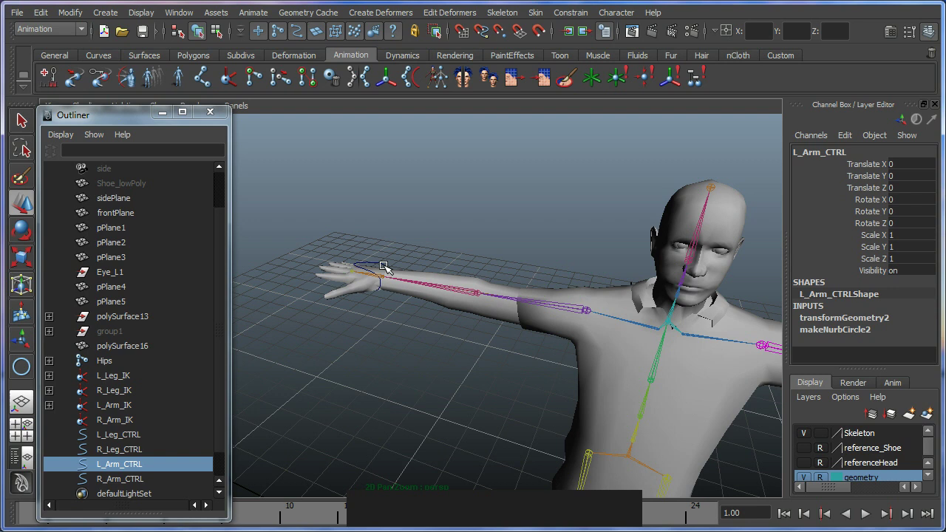
{"action": "left_click", "coordinate": [385, 262]}
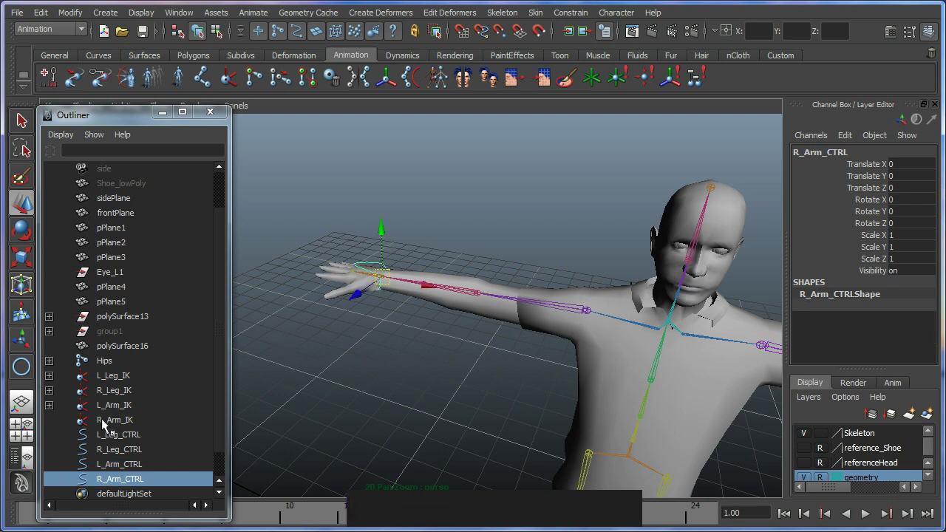
{"action": "left_click", "coordinate": [115, 427]}
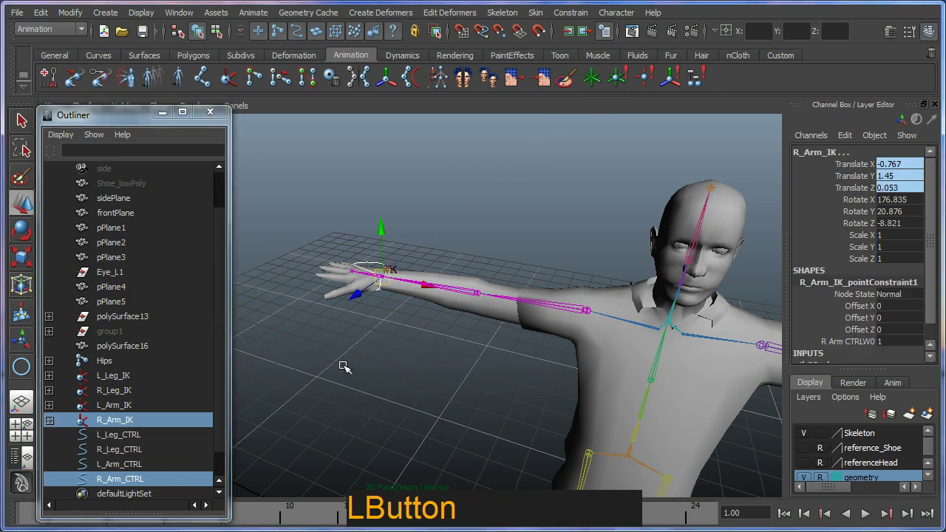
{"action": "middle_click", "coordinate": [354, 341]}
{"action": "key", "text": "f"}
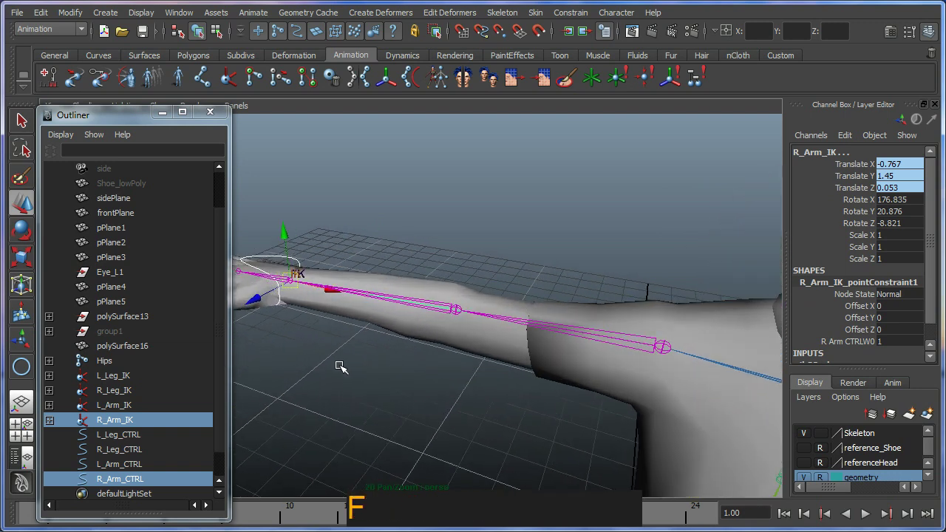
{"action": "middle_click", "coordinate": [331, 365]}
{"action": "right_click", "coordinate": [470, 389]}
{"action": "left_click", "coordinate": [543, 416]}
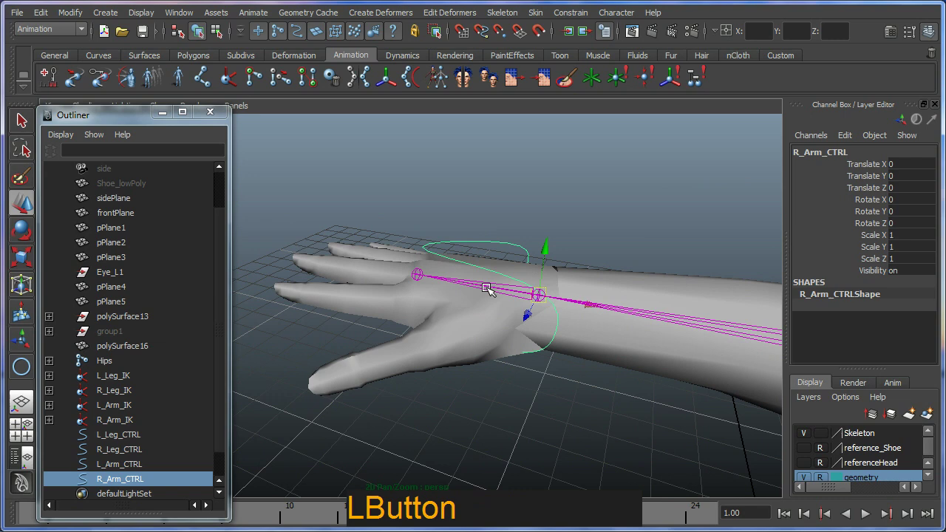
{"action": "left_click", "coordinate": [497, 287]}
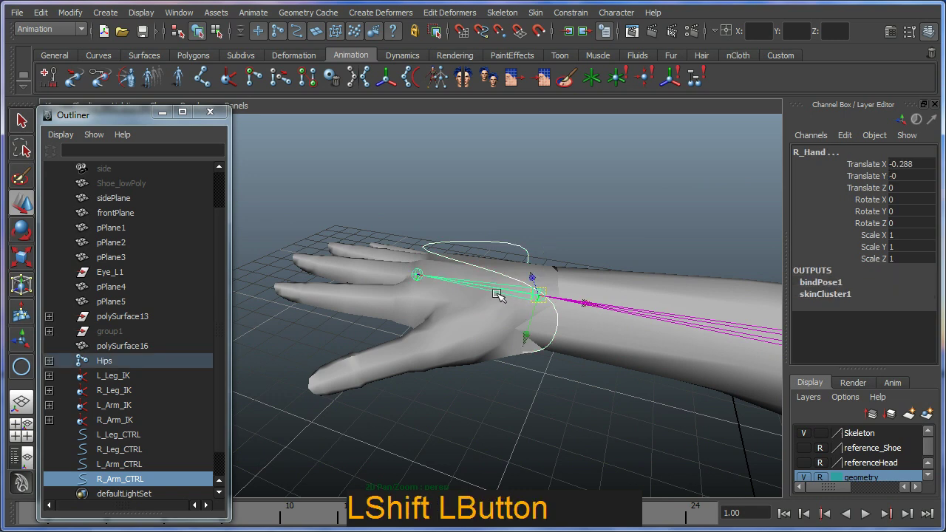
{"action": "left_click", "coordinate": [678, 90]}
Step: Test-rotate R_Arm_CTRL to check the hand follows, then undo the rotation
{"action": "middle_click", "coordinate": [559, 314]}
{"action": "right_click", "coordinate": [529, 299]}
{"action": "left_click", "coordinate": [496, 278]}
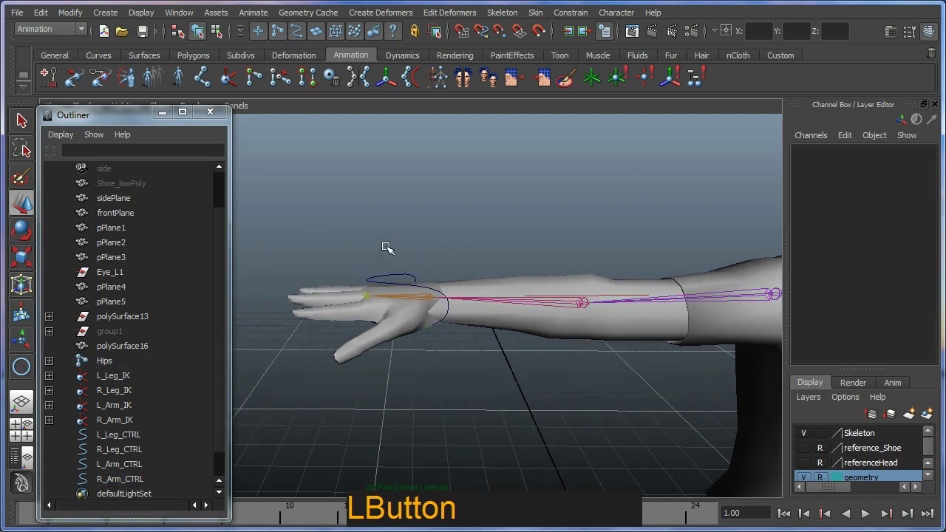
{"action": "key", "text": "e"}
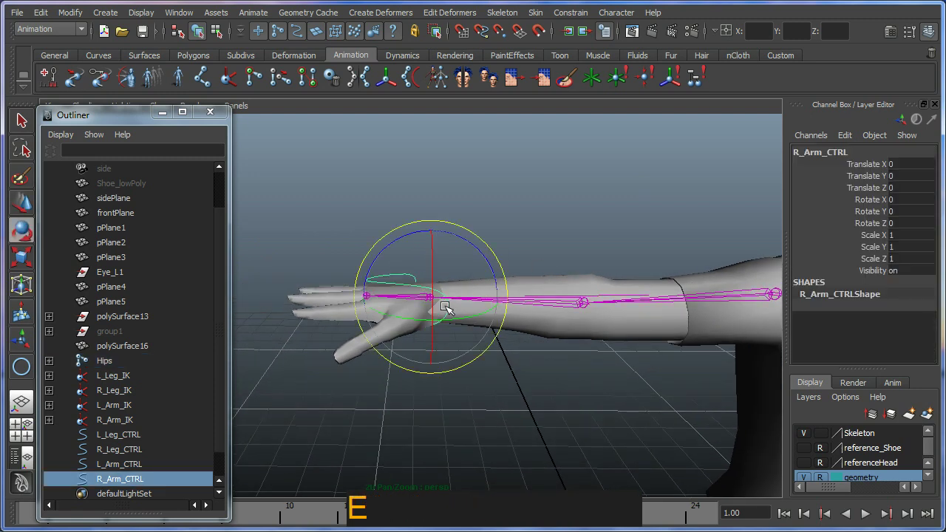
{"action": "left_click", "coordinate": [436, 308]}
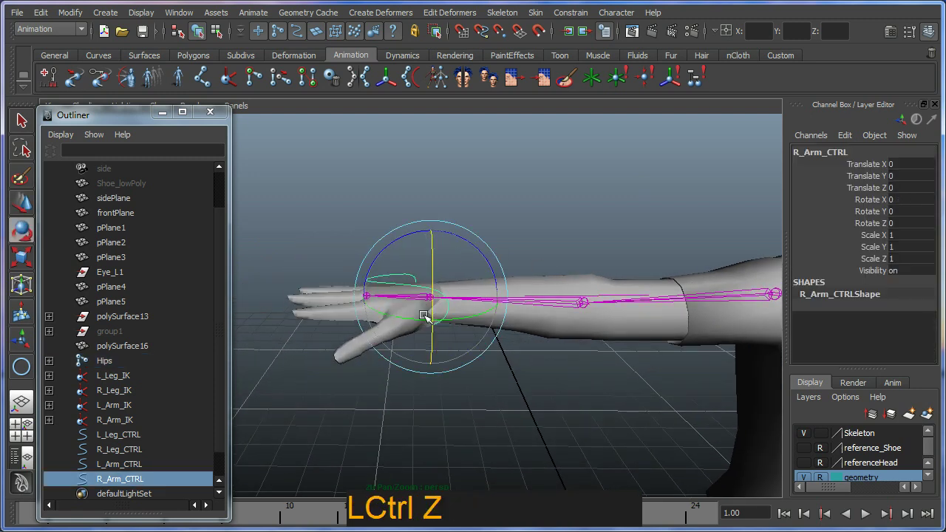
{"action": "left_click", "coordinate": [465, 328]}
{"action": "key", "text": "w"}
{"action": "left_click", "coordinate": [427, 275]}
{"action": "key", "text": "ctrl+z"}
{"action": "left_click", "coordinate": [431, 296]}
{"action": "key", "text": "ctrl+z"}
{"action": "middle_click", "coordinate": [631, 332]}
{"action": "right_click", "coordinate": [516, 285]}
{"action": "middle_click", "coordinate": [609, 274]}
{"action": "left_click", "coordinate": [553, 255]}
{"action": "right_click", "coordinate": [526, 246]}
{"action": "left_click", "coordinate": [483, 298]}
{"action": "middle_click", "coordinate": [516, 332]}
{"action": "right_click", "coordinate": [511, 248]}
{"action": "left_click", "coordinate": [469, 290]}
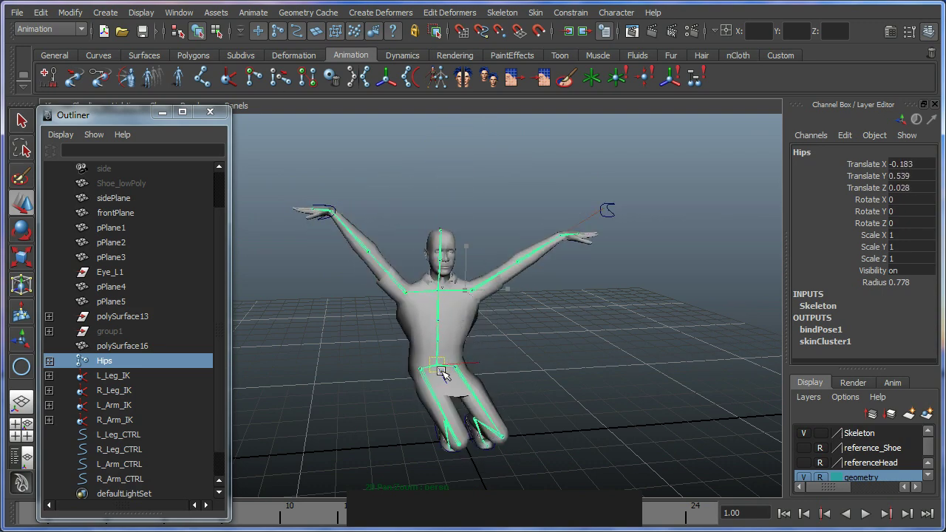
{"action": "left_click", "coordinate": [554, 338]}
{"action": "right_click", "coordinate": [509, 396]}
{"action": "middle_click", "coordinate": [536, 372]}
{"action": "right_click", "coordinate": [471, 346]}
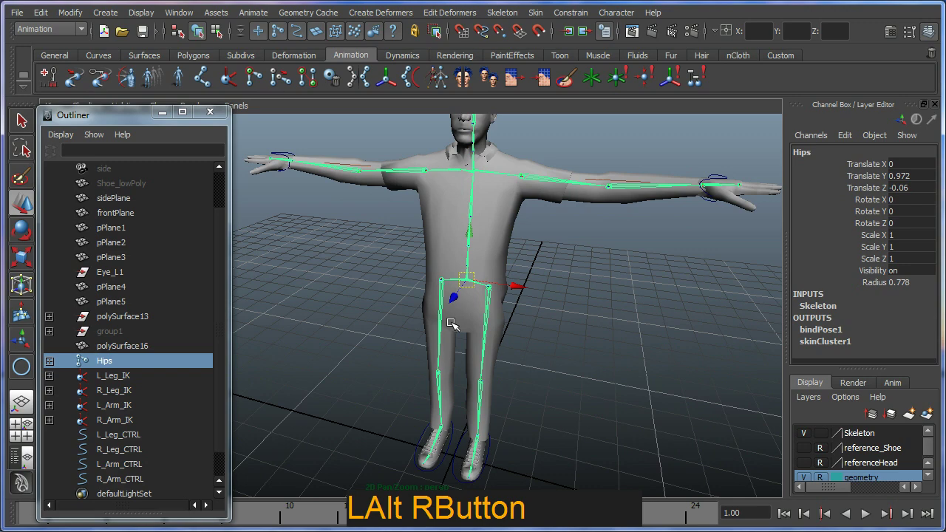
{"action": "left_click", "coordinate": [494, 272]}
{"action": "middle_click", "coordinate": [465, 321]}
{"action": "right_click", "coordinate": [434, 312]}
{"action": "middle_click", "coordinate": [408, 250]}
{"action": "left_click", "coordinate": [471, 306]}
{"action": "key", "text": "z"}
{"action": "left_click", "coordinate": [464, 370]}
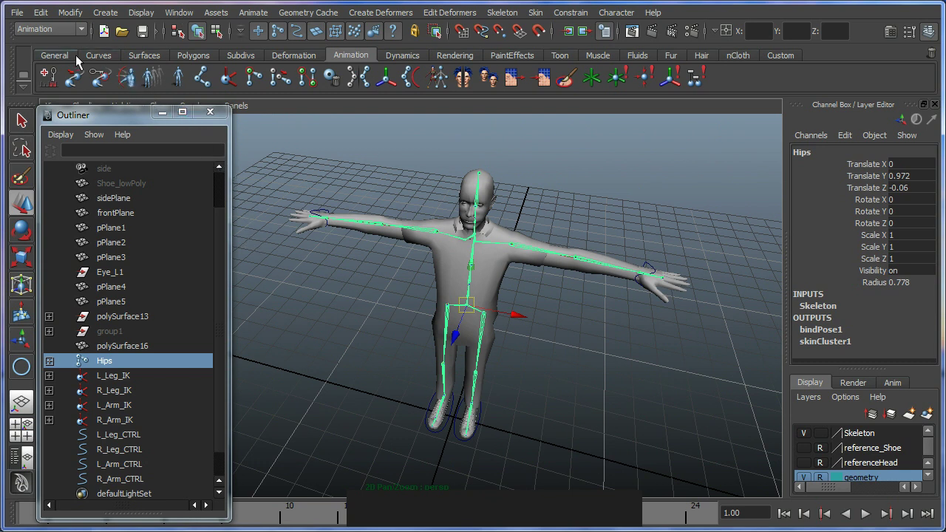
Step: Create a NURBS circle at the hips and scale it down to 0.81
{"action": "left_click", "coordinate": [70, 62]}
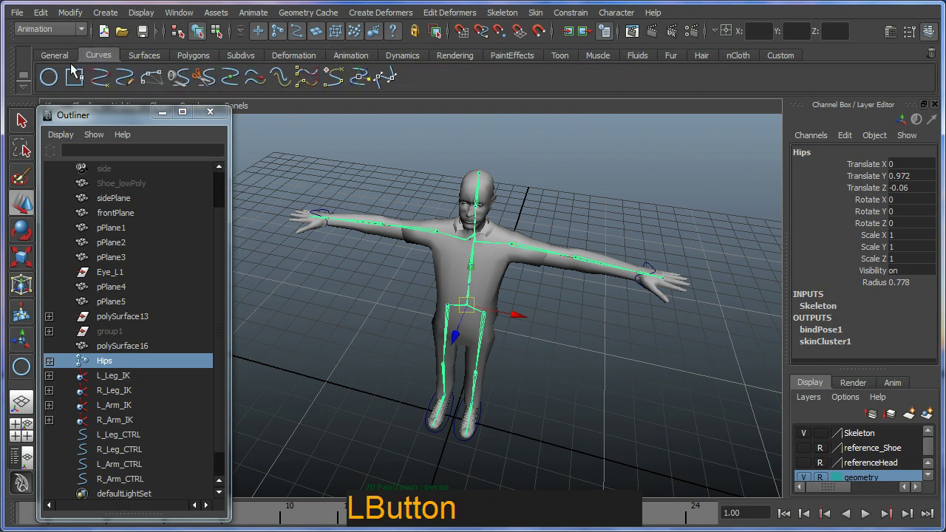
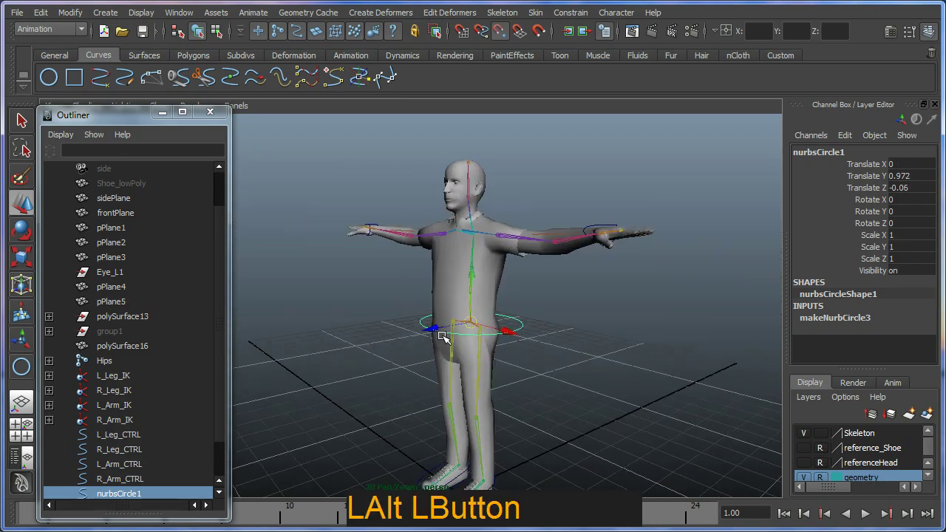
{"action": "key", "text": "f"}
{"action": "left_click", "coordinate": [453, 357]}
{"action": "right_click", "coordinate": [385, 322]}
{"action": "left_click", "coordinate": [369, 320]}
{"action": "key", "text": "r"}
{"action": "left_click", "coordinate": [408, 307]}
{"action": "left_click", "coordinate": [397, 330]}
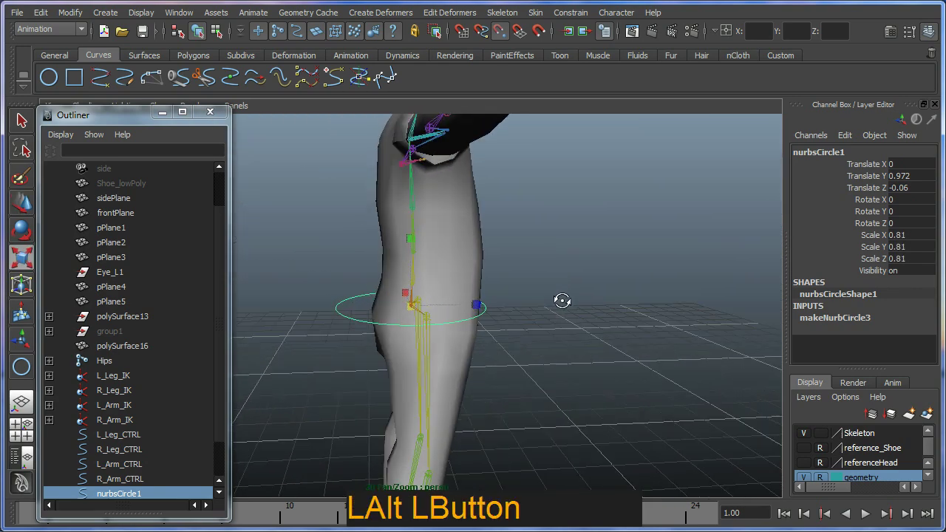
{"action": "left_click", "coordinate": [439, 336]}
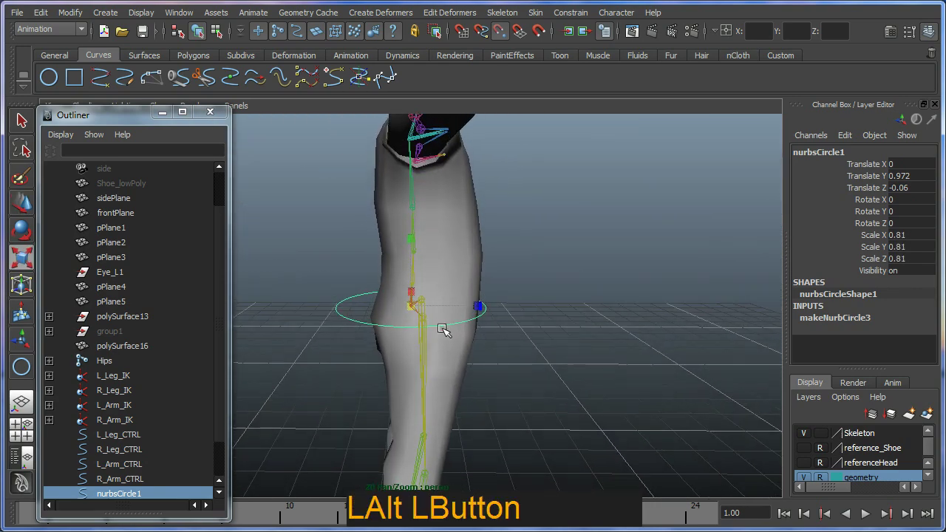
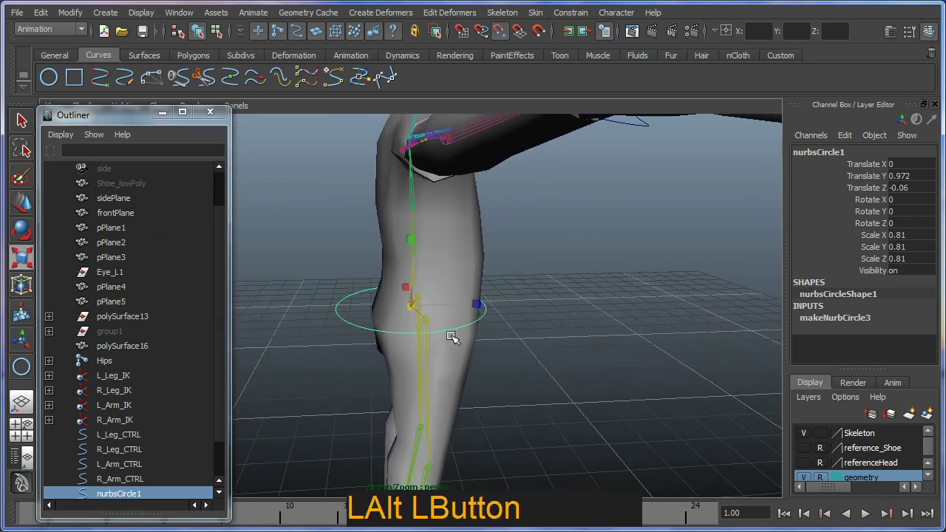
Step: Switch the circle into component mode and select a point for reshaping
{"action": "key", "text": "F9"}
{"action": "left_click", "coordinate": [357, 299]}
{"action": "left_click", "coordinate": [376, 361]}
{"action": "key", "text": "w"}
{"action": "left_click", "coordinate": [394, 310]}
{"action": "key", "text": "ctrl+z"}
{"action": "left_click", "coordinate": [509, 40]}
{"action": "left_click", "coordinate": [454, 357]}
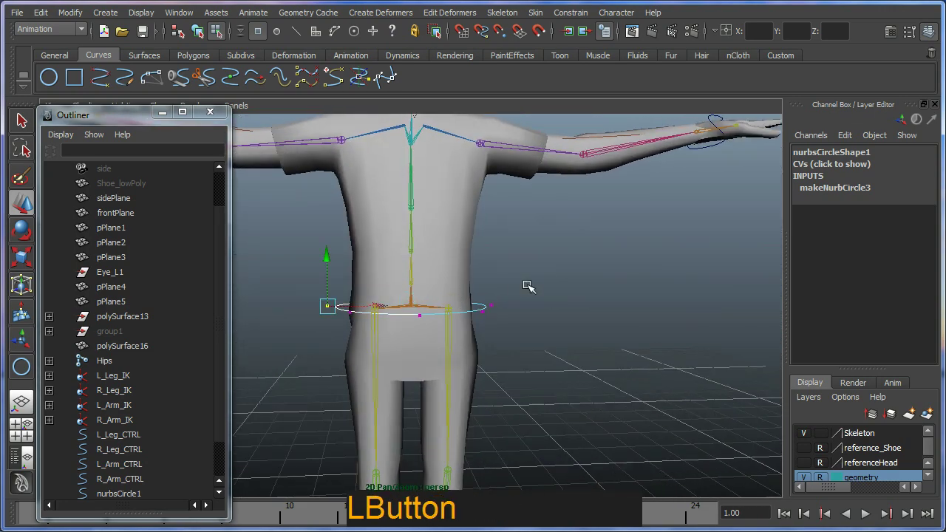
Step: Move selected CVs of nurbsCircle1 down around the pelvis and return to object mode
{"action": "left_click", "coordinate": [504, 298]}
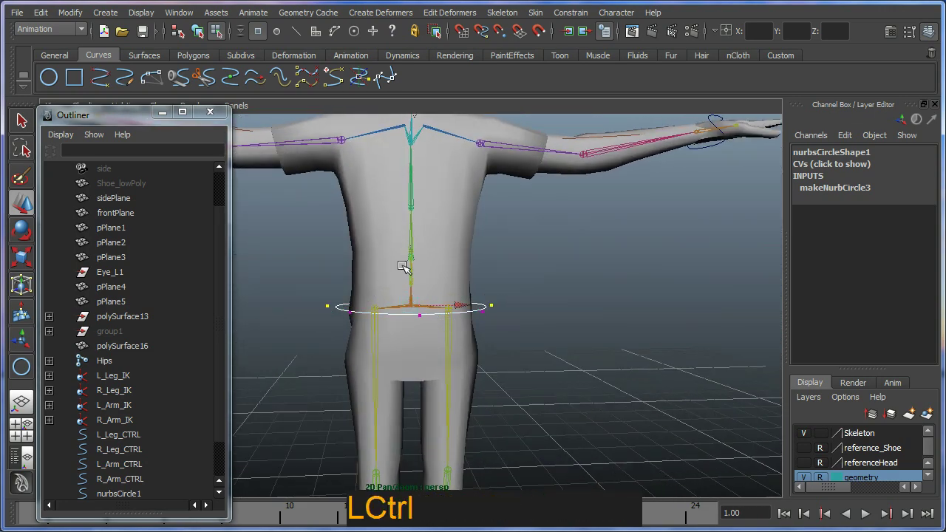
{"action": "left_click", "coordinate": [414, 259]}
{"action": "left_click", "coordinate": [417, 348]}
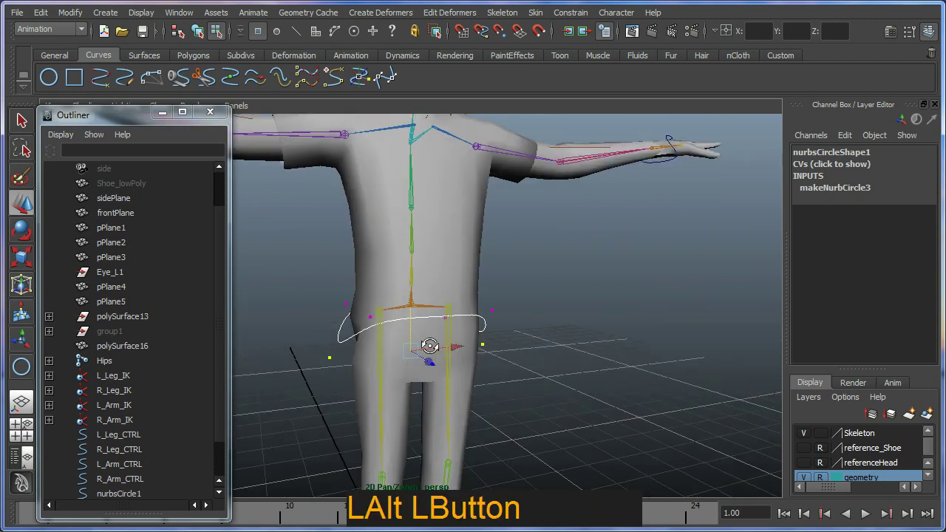
{"action": "left_click", "coordinate": [418, 358]}
{"action": "key", "text": "F8"}
{"action": "left_click", "coordinate": [411, 359]}
{"action": "right_click", "coordinate": [439, 359]}
{"action": "left_click", "coordinate": [846, 157]}
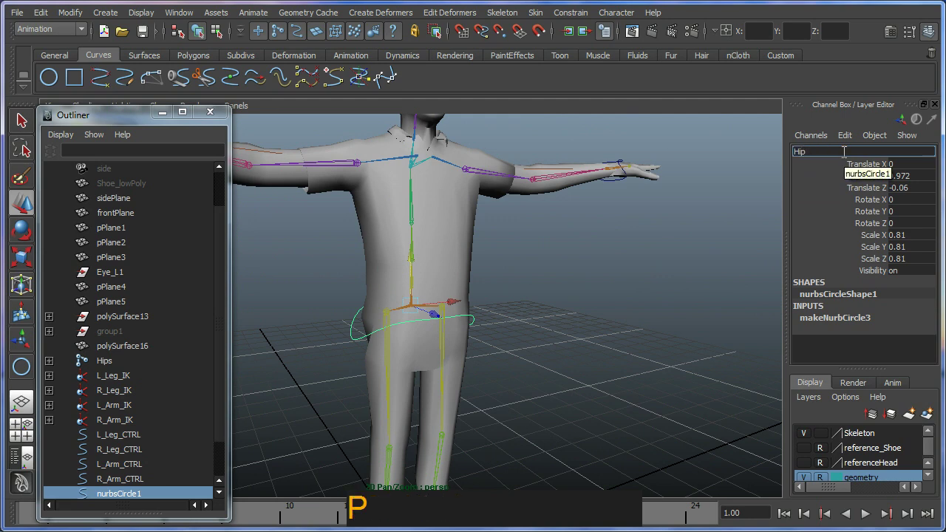
Step: Rename the circle Hip_CTRL and freeze its transformations
{"action": "key", "text": "Return"}
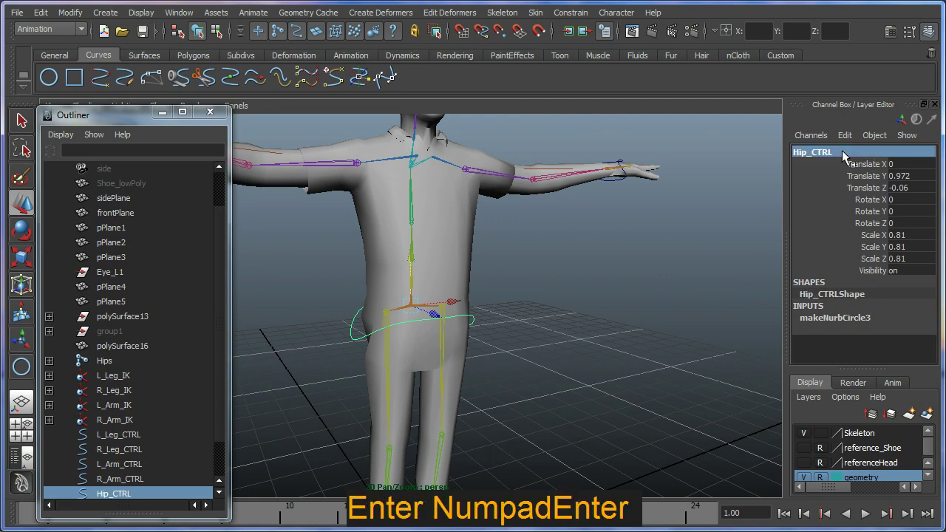
{"action": "left_click", "coordinate": [527, 324]}
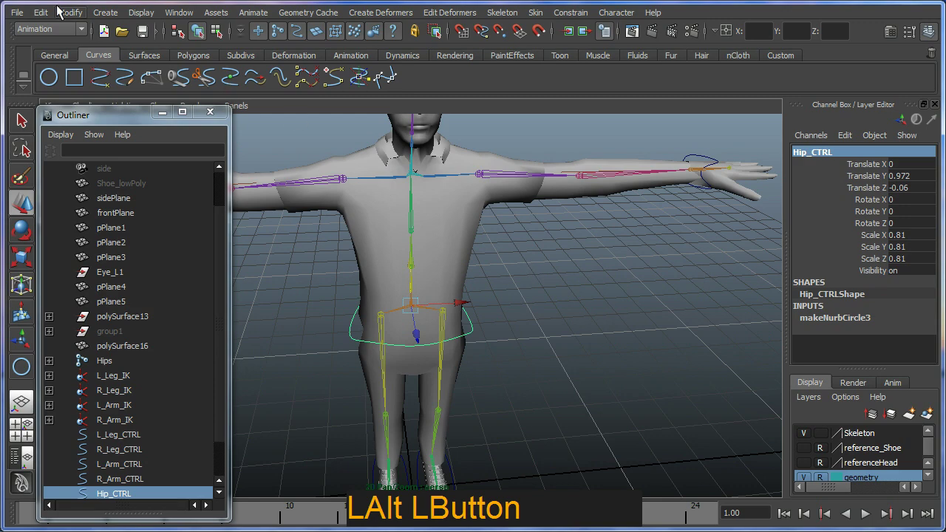
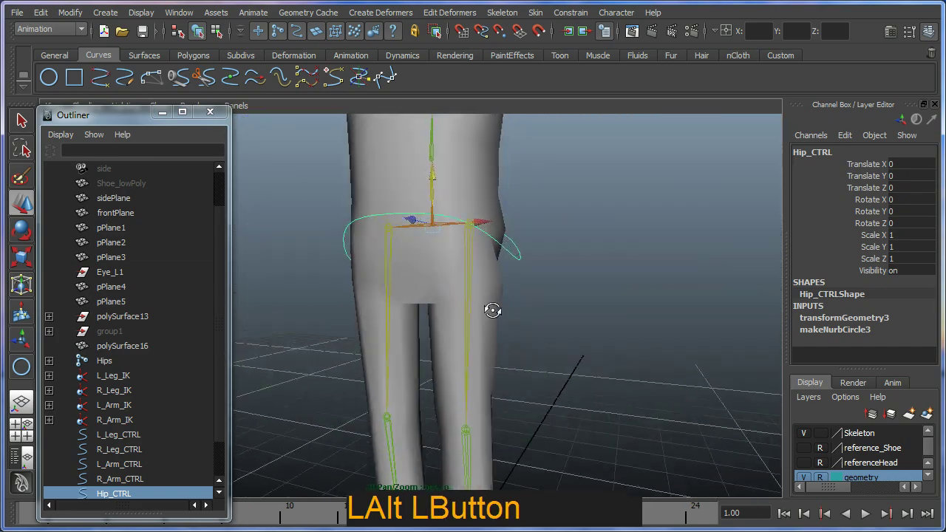
{"action": "middle_click", "coordinate": [474, 265]}
{"action": "left_click", "coordinate": [467, 302]}
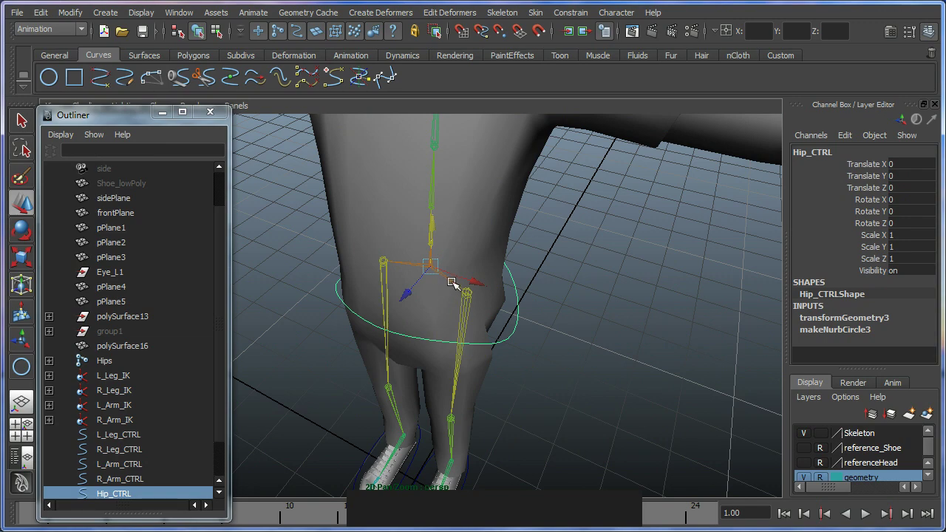
{"action": "left_click", "coordinate": [454, 282]}
Step: Select the Hips joint inside the new hip control
{"action": "left_click", "coordinate": [548, 388]}
{"action": "right_click", "coordinate": [457, 309]}
{"action": "left_click", "coordinate": [432, 290]}
{"action": "middle_click", "coordinate": [415, 271]}
{"action": "left_click", "coordinate": [425, 302]}
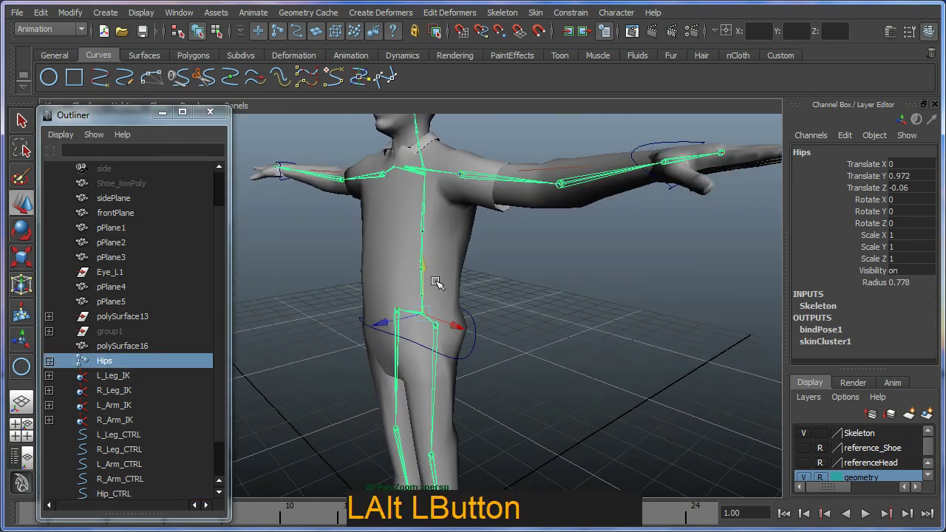
Step: Switch the shelf to the Animation tab to reach the IK Spline Handle Tool
{"action": "left_click", "coordinate": [454, 255]}
{"action": "key", "text": "ctrl+2"}
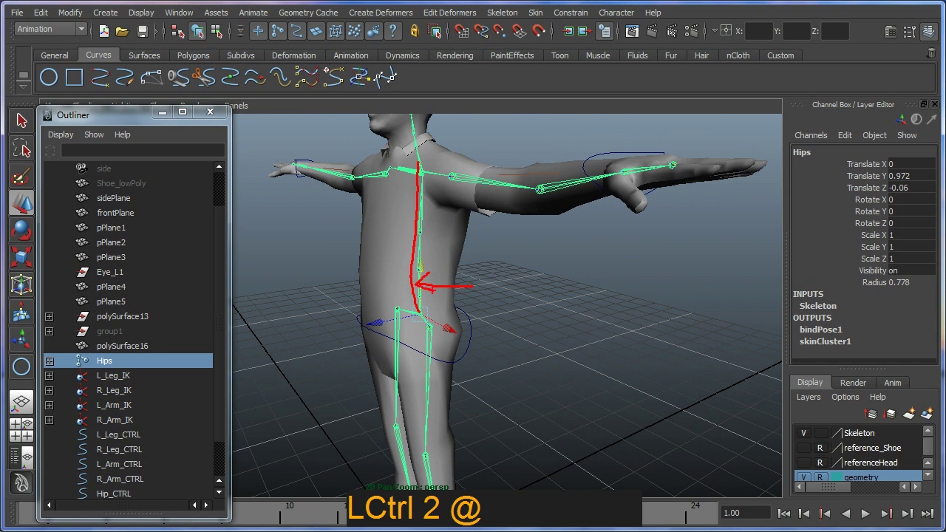
{"action": "left_click", "coordinate": [438, 254]}
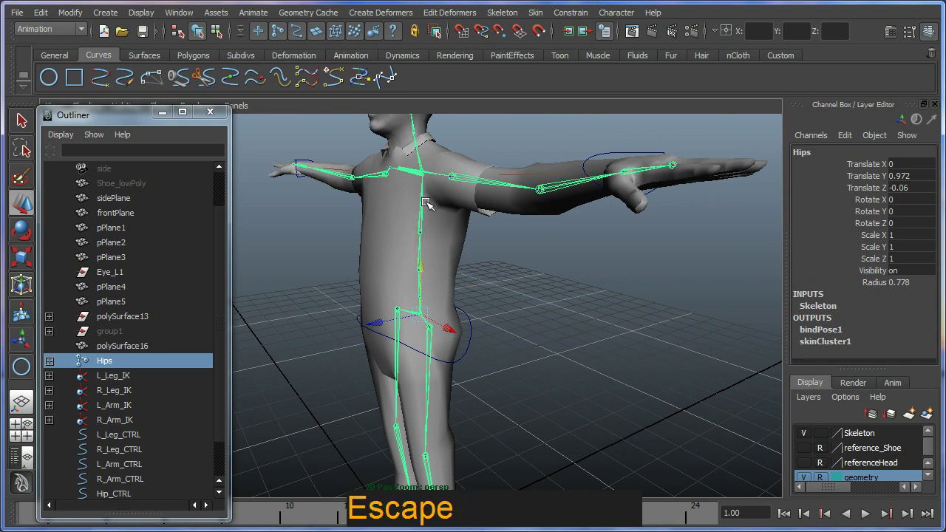
{"action": "left_click", "coordinate": [365, 57]}
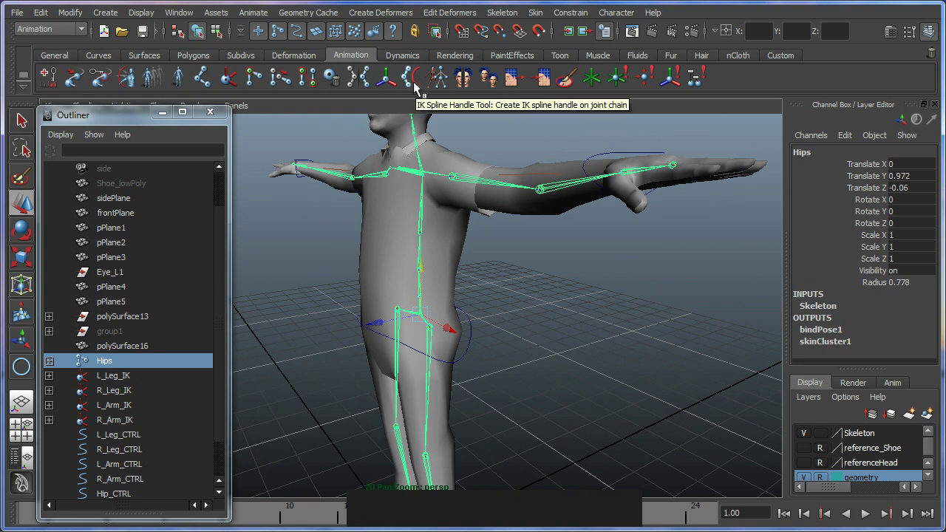
{"action": "key", "text": "ctrl+2"}
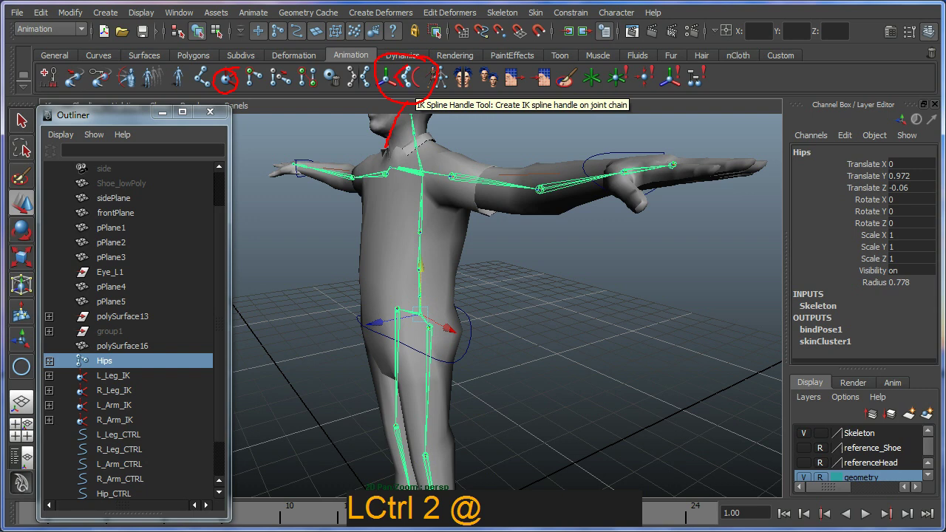
{"action": "key", "text": "Escape"}
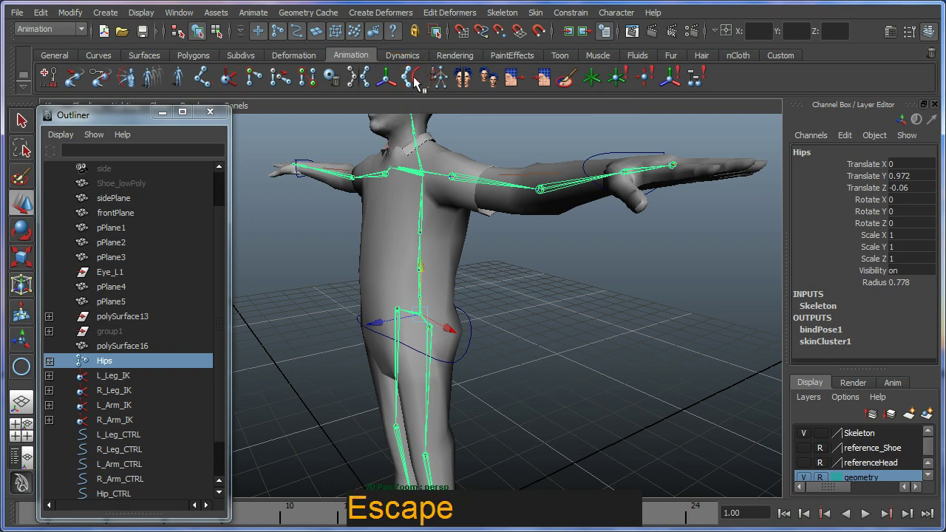
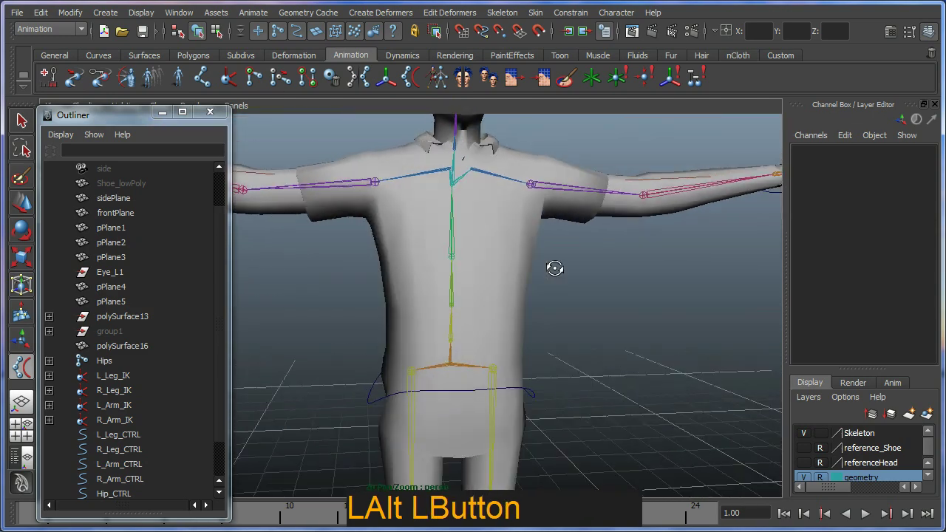
Step: Create a spline IK handle from the hip root joint to the upper spine joint
{"action": "left_click", "coordinate": [436, 368]}
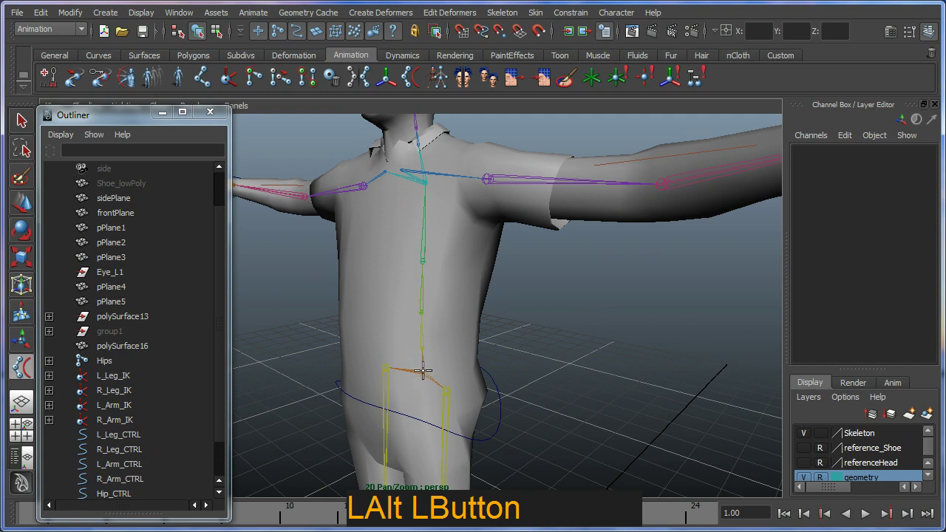
{"action": "left_click", "coordinate": [424, 370]}
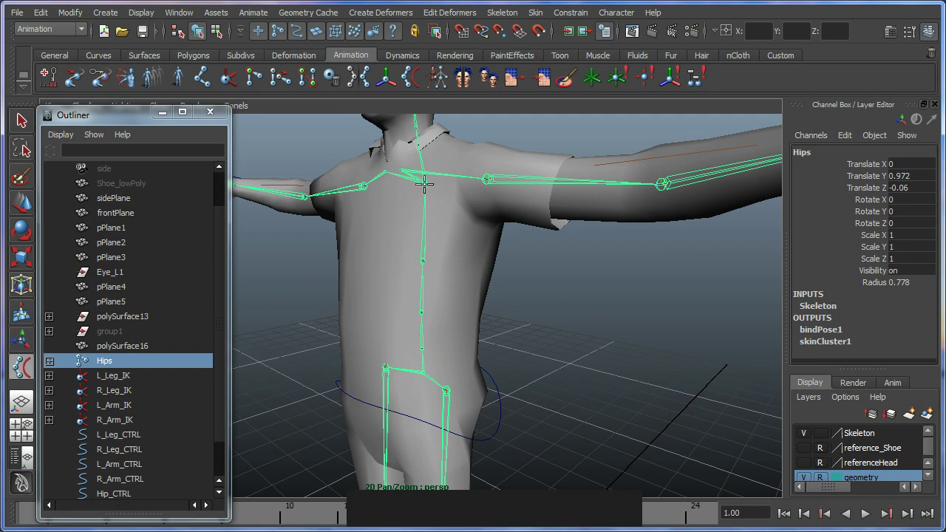
{"action": "left_click", "coordinate": [428, 180]}
{"action": "left_click", "coordinate": [450, 246]}
{"action": "left_click", "coordinate": [399, 237]}
{"action": "left_click", "coordinate": [229, 253]}
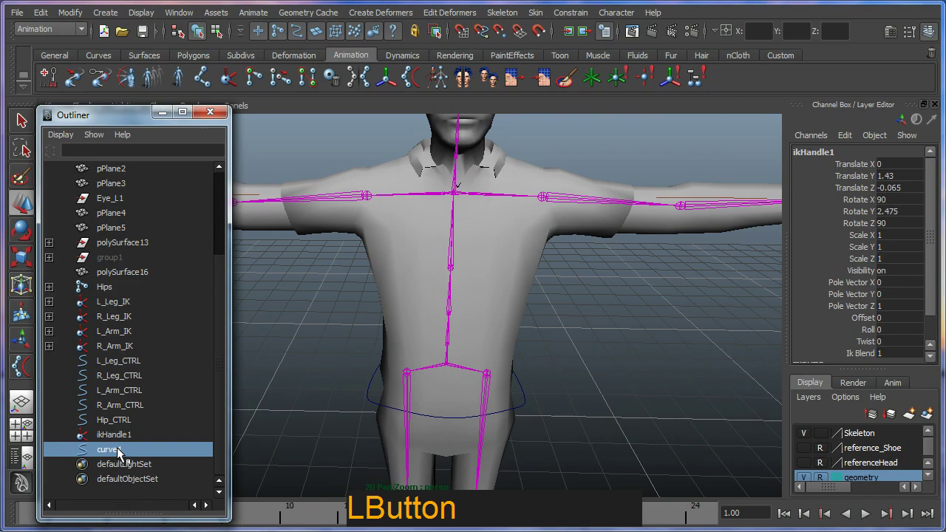
{"action": "left_click", "coordinate": [497, 380]}
Step: Inspect the new ikHandle1 and curve1 in the Outliner and viewport
{"action": "right_click", "coordinate": [440, 348]}
{"action": "middle_click", "coordinate": [450, 390]}
{"action": "right_click", "coordinate": [437, 298]}
{"action": "left_click", "coordinate": [462, 340]}
{"action": "key", "text": "w"}
{"action": "middle_click", "coordinate": [386, 341]}
{"action": "right_click", "coordinate": [415, 340]}
{"action": "left_click", "coordinate": [406, 320]}
{"action": "left_click", "coordinate": [445, 324]}
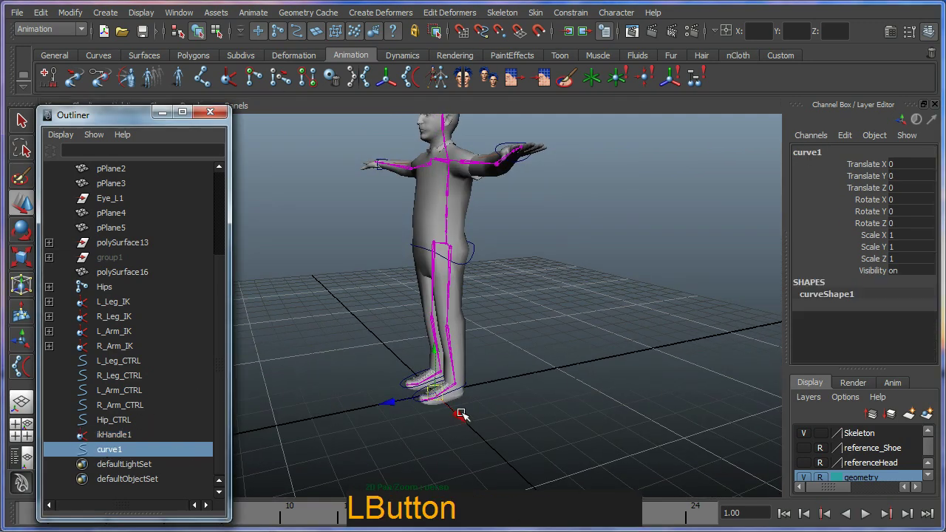
{"action": "left_click", "coordinate": [461, 415]}
{"action": "key", "text": "ctrl+z"}
{"action": "left_click", "coordinate": [113, 443]}
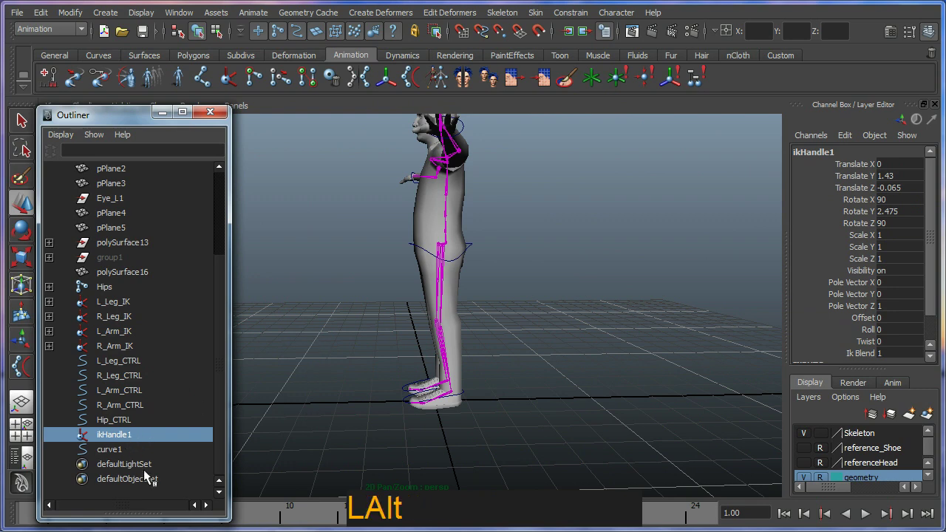
{"action": "left_click", "coordinate": [119, 463]}
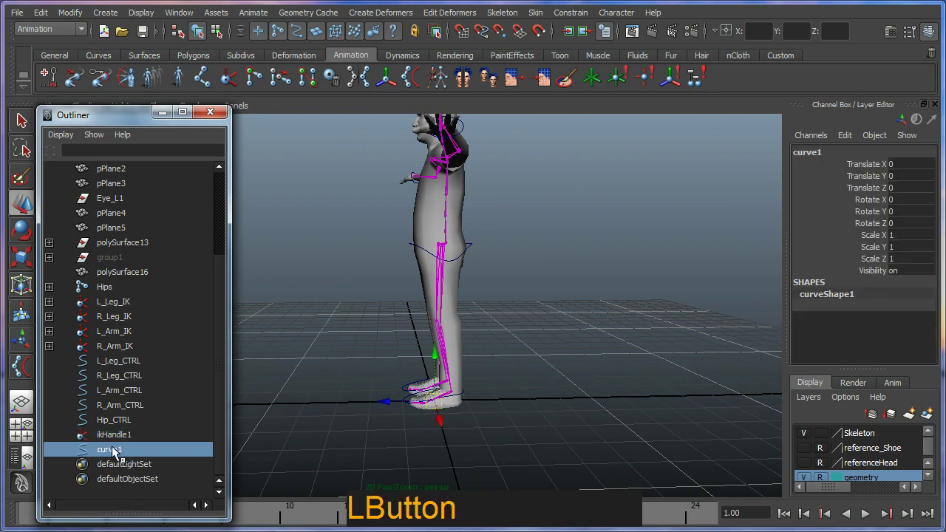
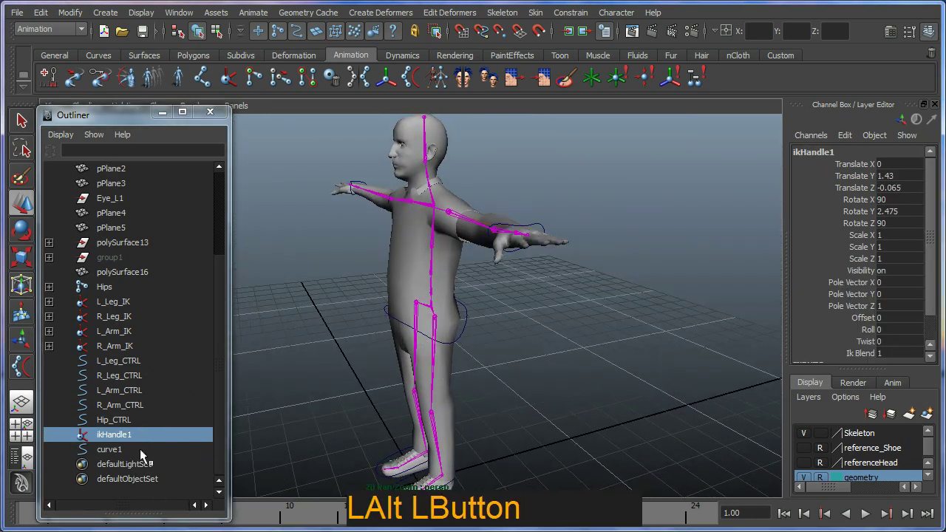
Step: Move the spine curve1 to test that the handle bends the torso
{"action": "middle_click", "coordinate": [413, 465]}
{"action": "right_click", "coordinate": [410, 395]}
{"action": "left_click", "coordinate": [413, 426]}
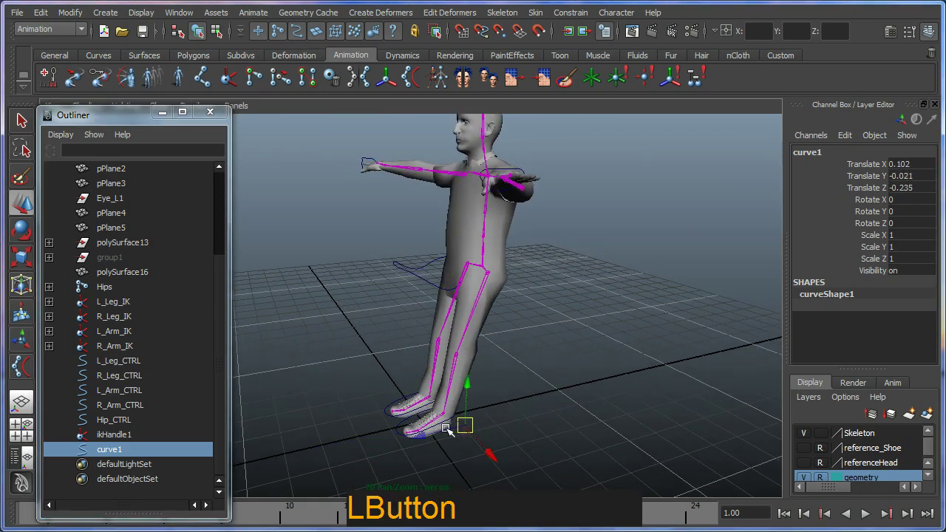
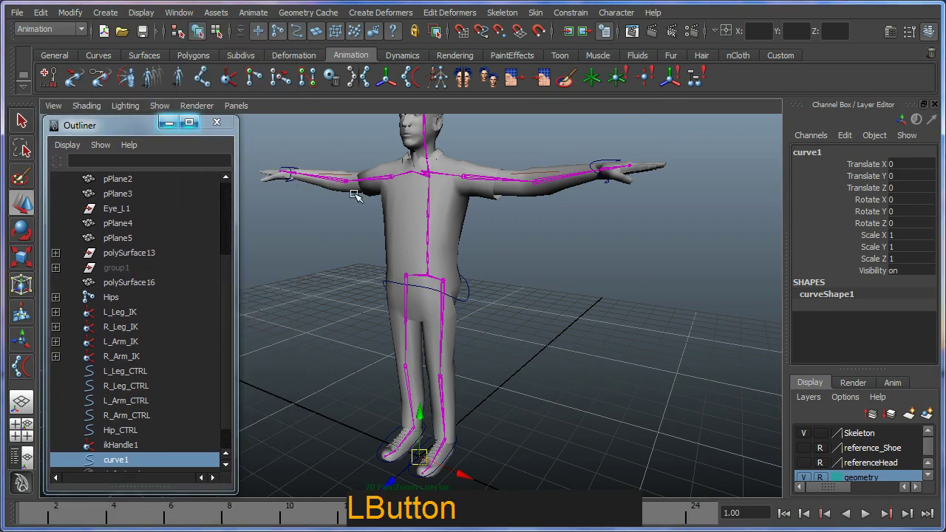
{"action": "middle_click", "coordinate": [449, 264]}
{"action": "right_click", "coordinate": [430, 248]}
{"action": "left_click", "coordinate": [434, 249]}
{"action": "middle_click", "coordinate": [421, 311]}
{"action": "right_click", "coordinate": [394, 290]}
{"action": "left_click", "coordinate": [418, 292]}
{"action": "key", "text": "F9"}
{"action": "left_click", "coordinate": [431, 161]}
{"action": "left_click", "coordinate": [460, 230]}
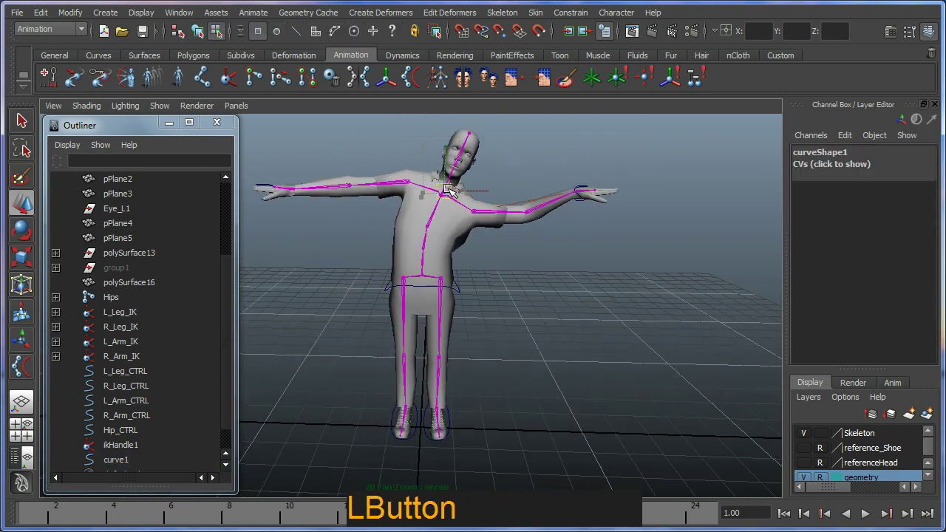
{"action": "key", "text": "ctrl+z"}
{"action": "left_click", "coordinate": [420, 233]}
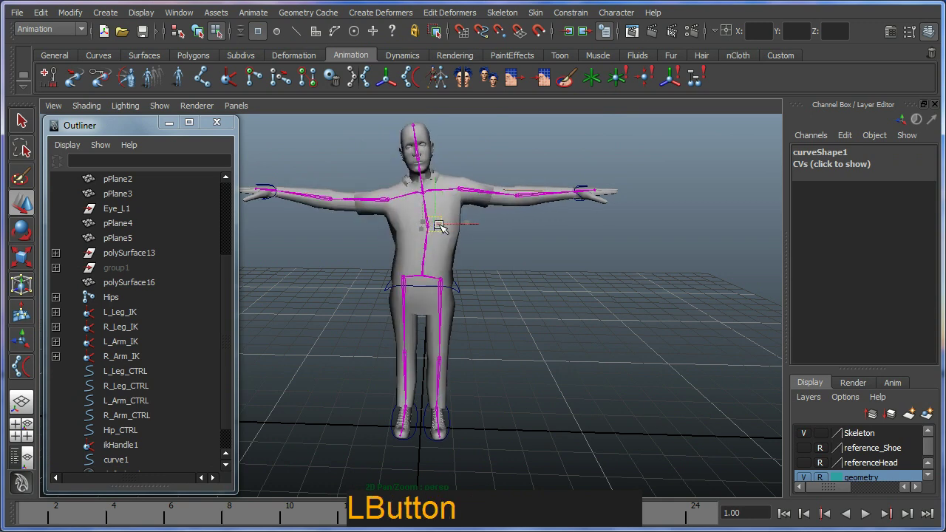
{"action": "key", "text": "z"}
{"action": "left_click", "coordinate": [470, 275]}
{"action": "right_click", "coordinate": [388, 306]}
{"action": "left_click", "coordinate": [451, 256]}
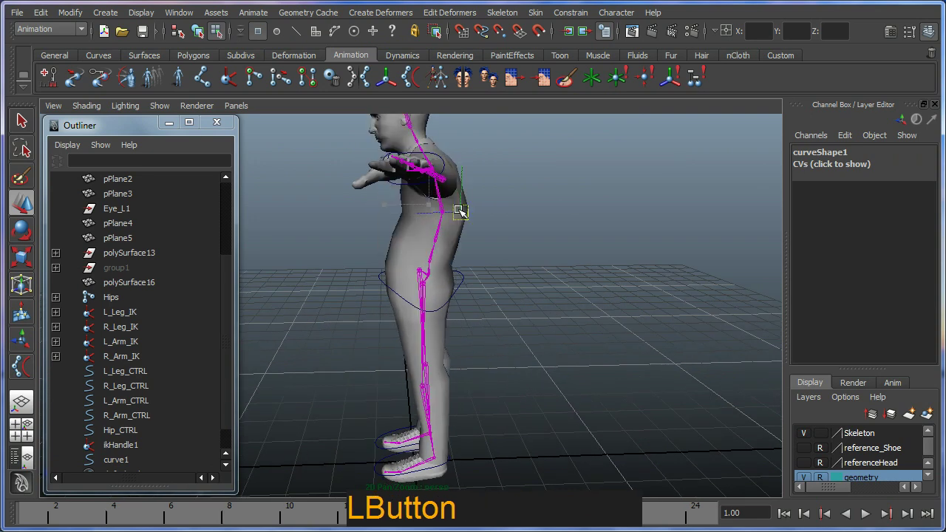
{"action": "key", "text": "ctrl+z"}
{"action": "right_click", "coordinate": [436, 264]}
{"action": "left_click", "coordinate": [478, 299]}
{"action": "middle_click", "coordinate": [454, 309]}
{"action": "right_click", "coordinate": [458, 342]}
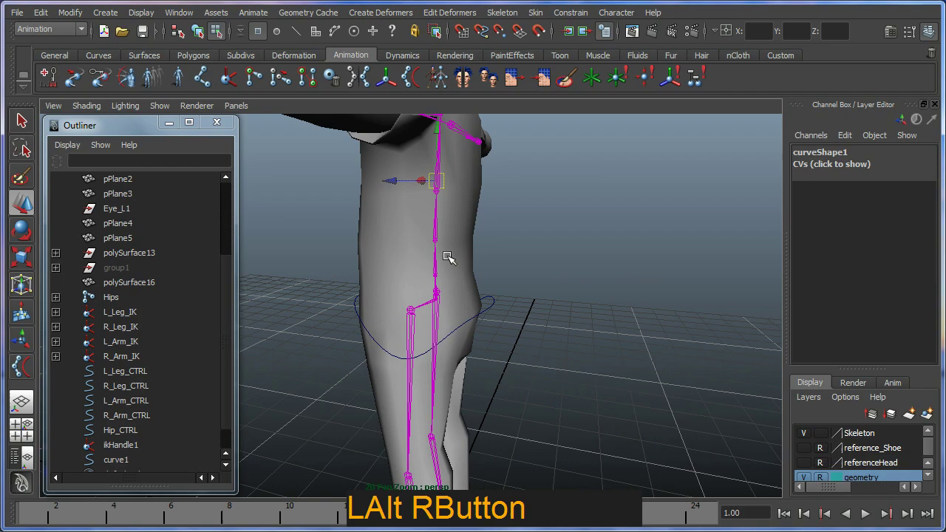
{"action": "left_click", "coordinate": [400, 170]}
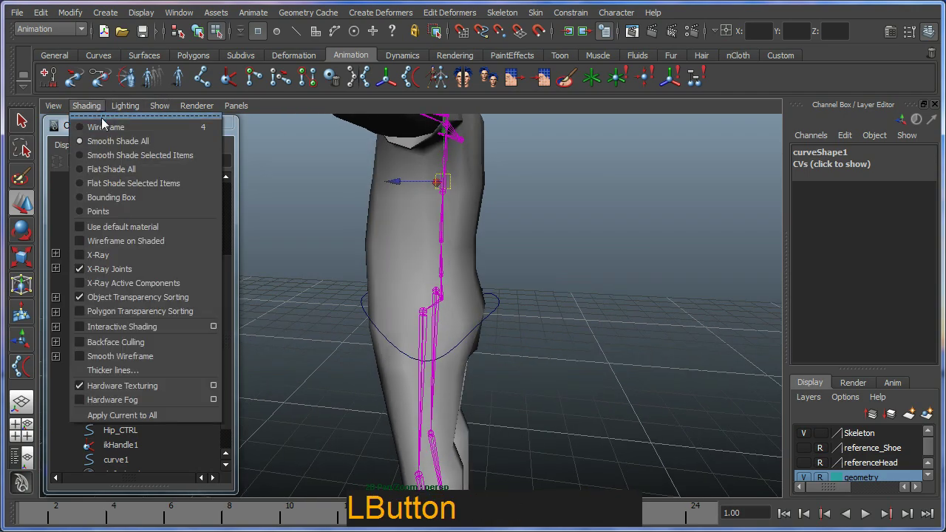
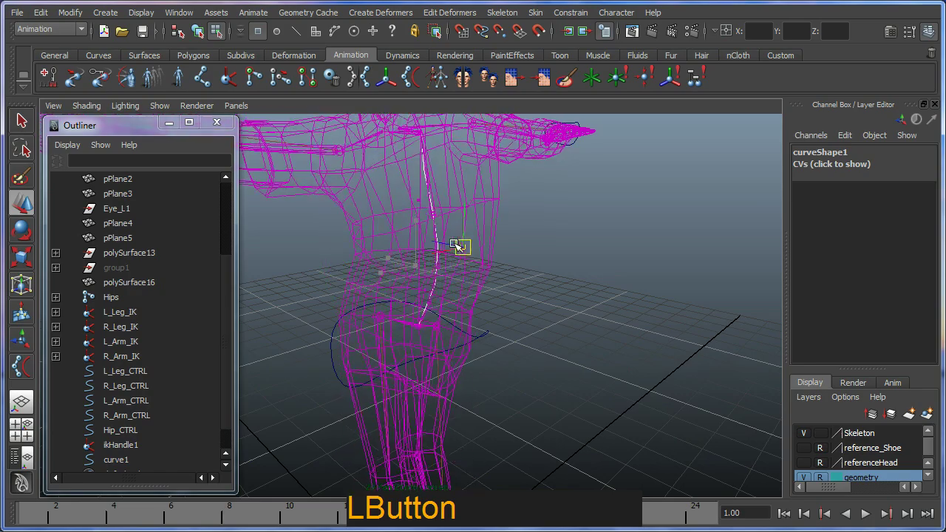
{"action": "key", "text": "ctrl+z"}
{"action": "middle_click", "coordinate": [441, 245]}
{"action": "right_click", "coordinate": [431, 292]}
{"action": "left_click", "coordinate": [550, 416]}
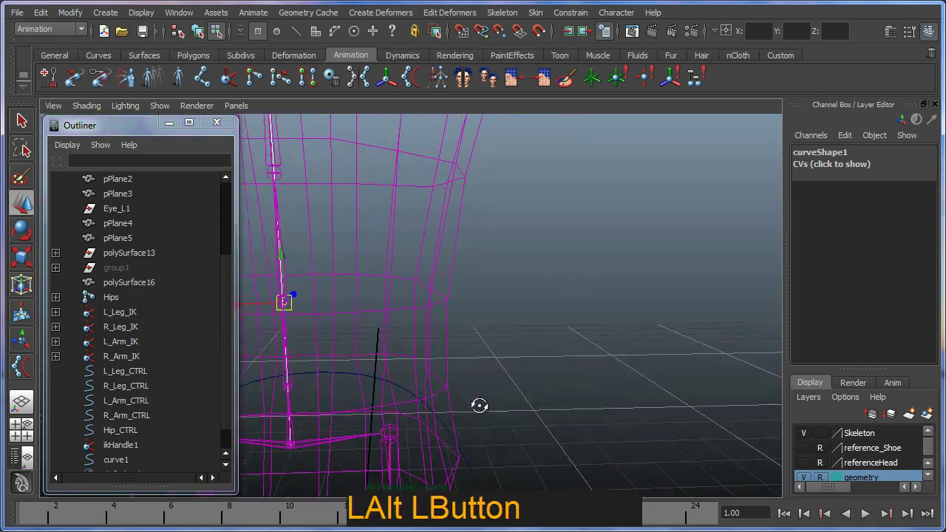
{"action": "right_click", "coordinate": [537, 394]}
{"action": "left_click", "coordinate": [389, 373]}
{"action": "key", "text": "ctrl+z"}
{"action": "left_click", "coordinate": [391, 437]}
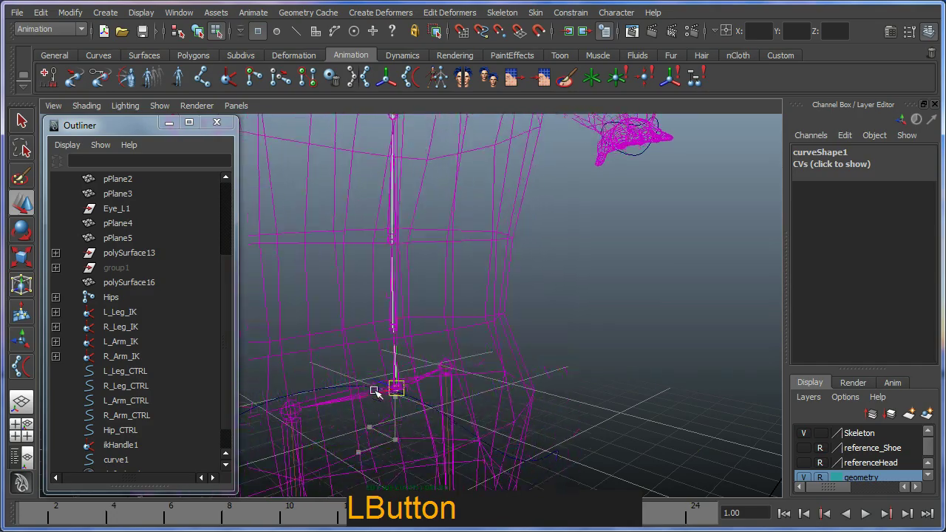
{"action": "key", "text": "ctrl+z"}
{"action": "left_click", "coordinate": [368, 438]}
{"action": "right_click", "coordinate": [477, 439]}
{"action": "left_click", "coordinate": [433, 359]}
{"action": "right_click", "coordinate": [535, 374]}
{"action": "left_click", "coordinate": [525, 363]}
{"action": "middle_click", "coordinate": [411, 361]}
{"action": "right_click", "coordinate": [419, 388]}
{"action": "left_click", "coordinate": [453, 386]}
{"action": "left_click", "coordinate": [425, 352]}
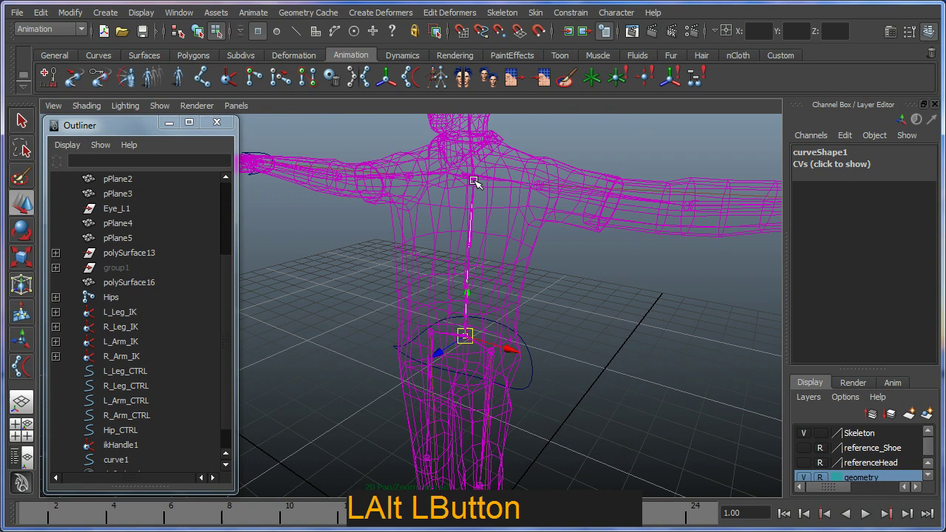
{"action": "key", "text": "F7"}
{"action": "key", "text": "F8"}
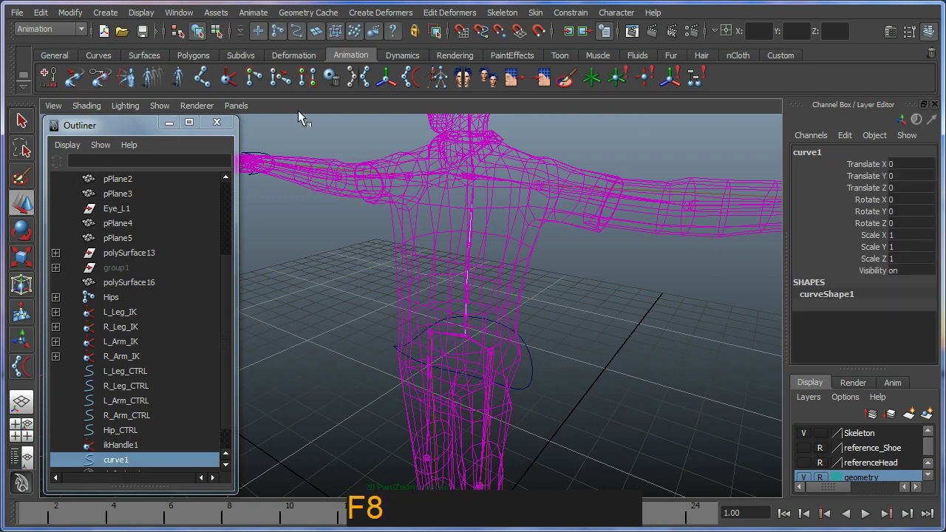
{"action": "left_click", "coordinate": [97, 113]}
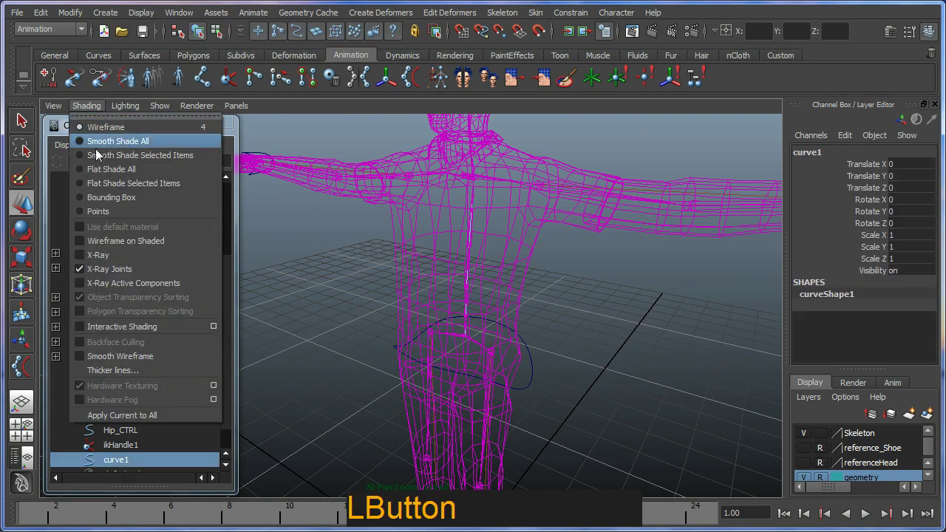
{"action": "middle_click", "coordinate": [469, 364]}
Step: Rename the spine ikHandle1 to Spine_IK in the Outliner
{"action": "right_click", "coordinate": [426, 325]}
{"action": "left_click", "coordinate": [235, 283]}
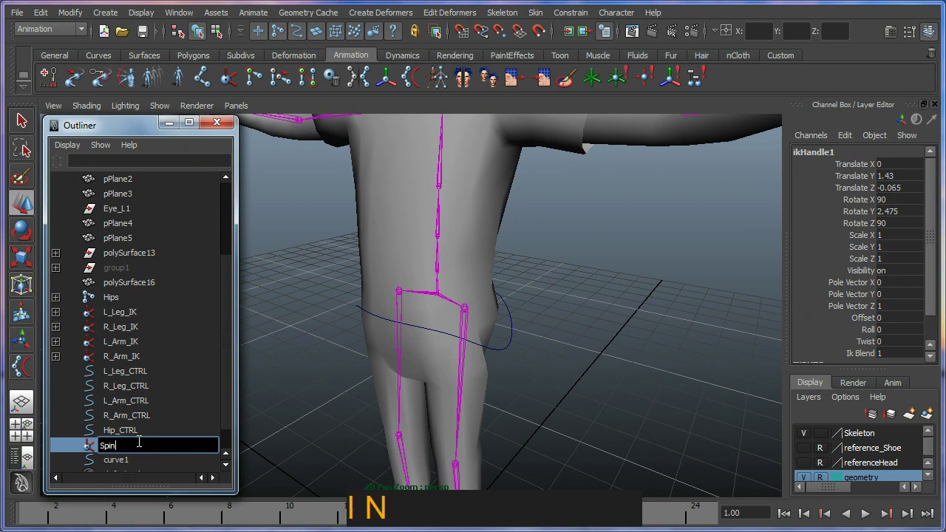
{"action": "key", "text": "e"}
{"action": "key", "text": "shift+-"}
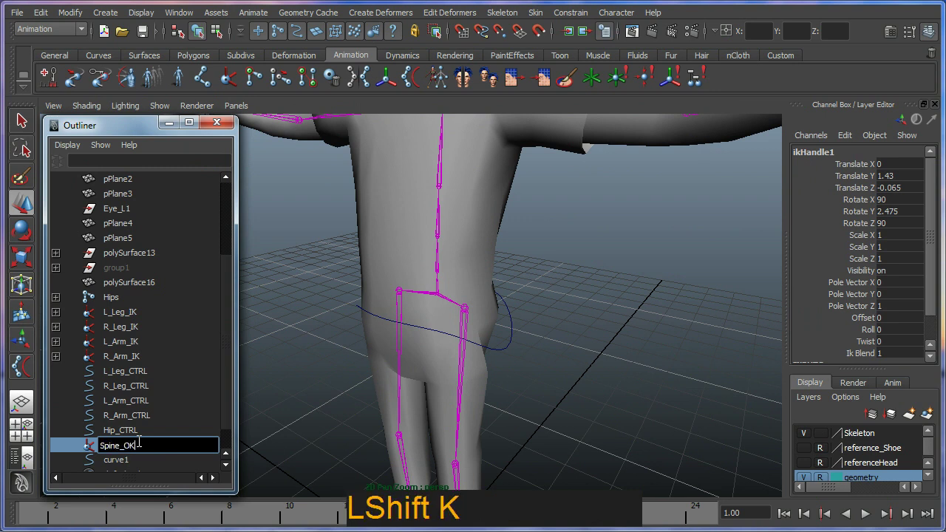
{"action": "key", "text": "BackSpace"}
{"action": "key", "text": "Return"}
{"action": "key", "text": "KP_Enter"}
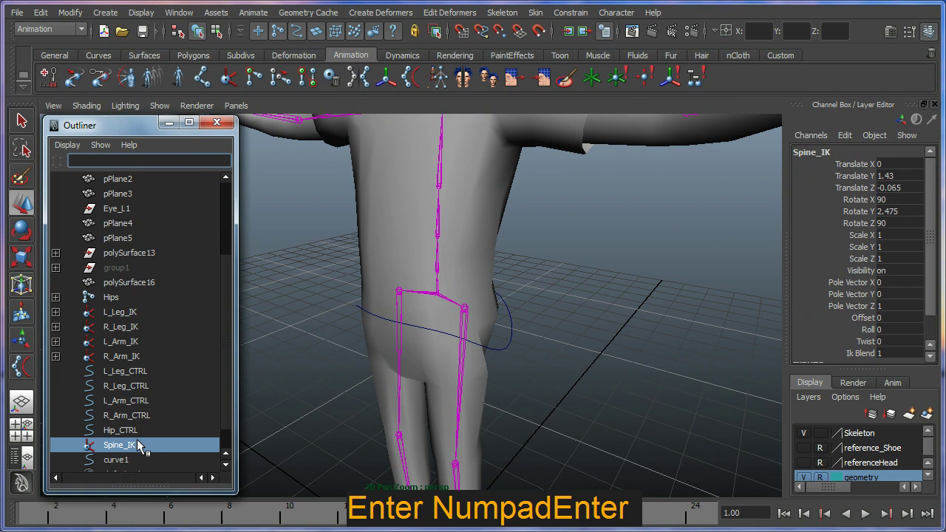
Step: Rename curve1 to Spine_IK_curve in the Outliner
{"action": "left_click", "coordinate": [130, 466]}
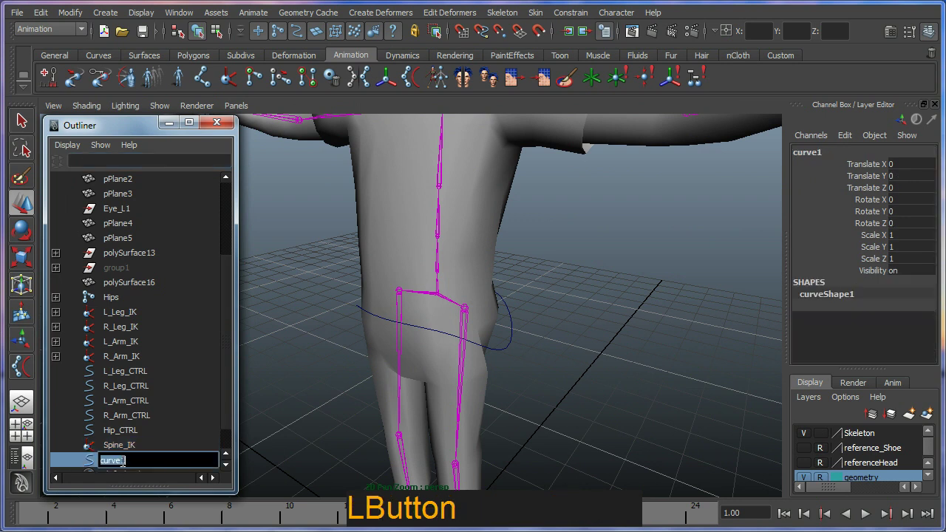
{"action": "key", "text": "Left"}
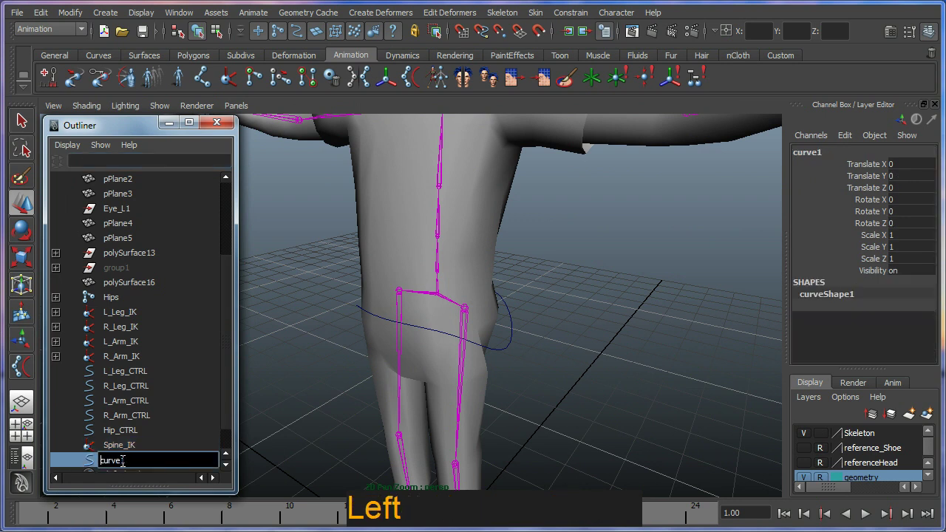
{"action": "type", "text": "s"}
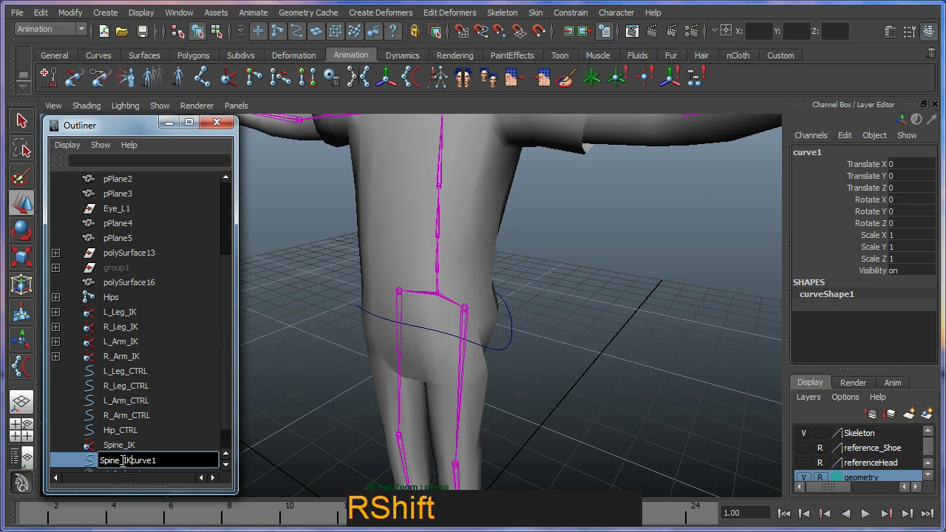
{"action": "key", "text": "Right"}
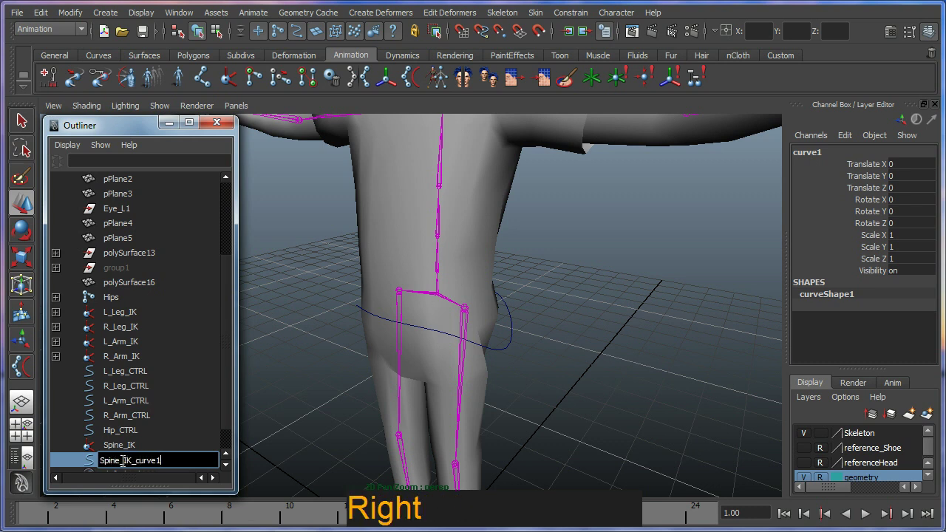
{"action": "key", "text": "BackSpace"}
{"action": "key", "text": "Return"}
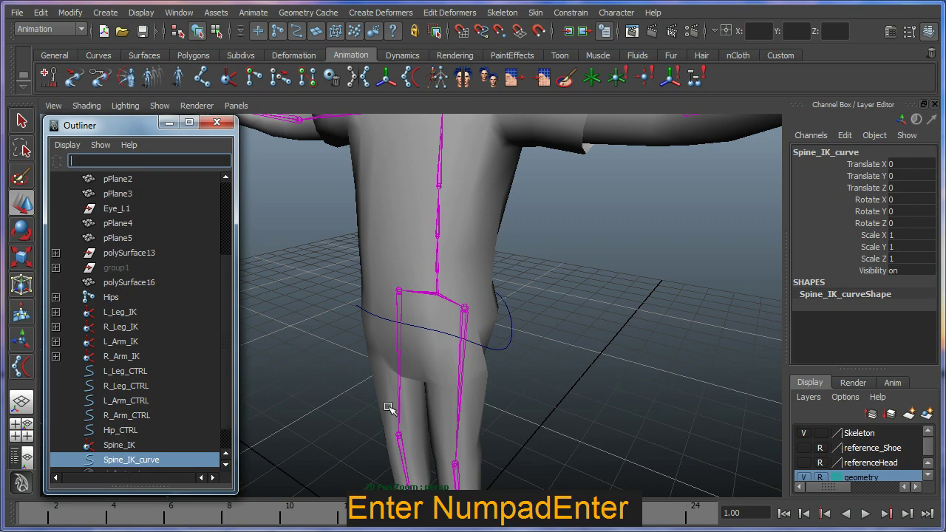
Step: Zoom out and recentre the view to frame the whole character
{"action": "middle_click", "coordinate": [432, 407]}
{"action": "right_click", "coordinate": [455, 349]}
{"action": "left_click", "coordinate": [423, 334]}
{"action": "middle_click", "coordinate": [461, 345]}
{"action": "right_click", "coordinate": [452, 311]}
{"action": "right_click", "coordinate": [466, 445]}
{"action": "middle_click", "coordinate": [467, 369]}
{"action": "right_click", "coordinate": [465, 404]}
{"action": "left_click", "coordinate": [451, 436]}
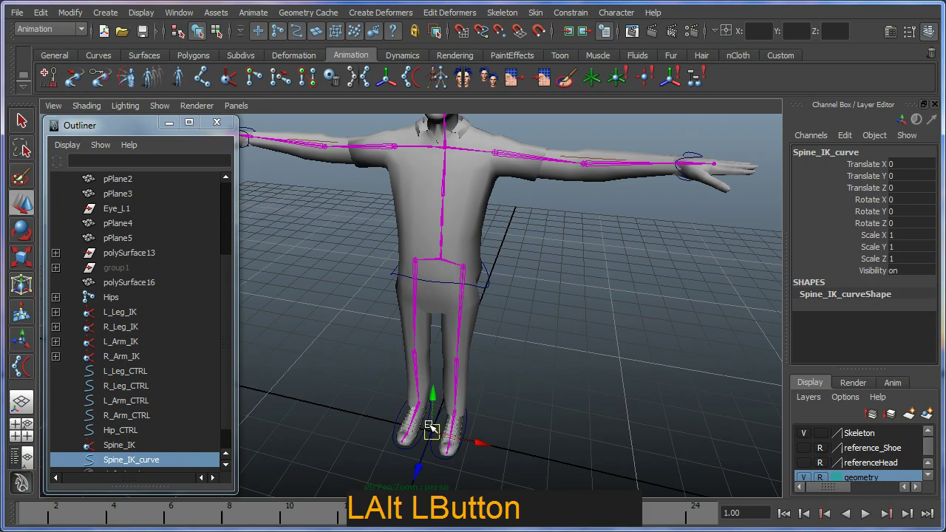
{"action": "left_click", "coordinate": [427, 434]}
{"action": "key", "text": "e"}
{"action": "left_click", "coordinate": [458, 395]}
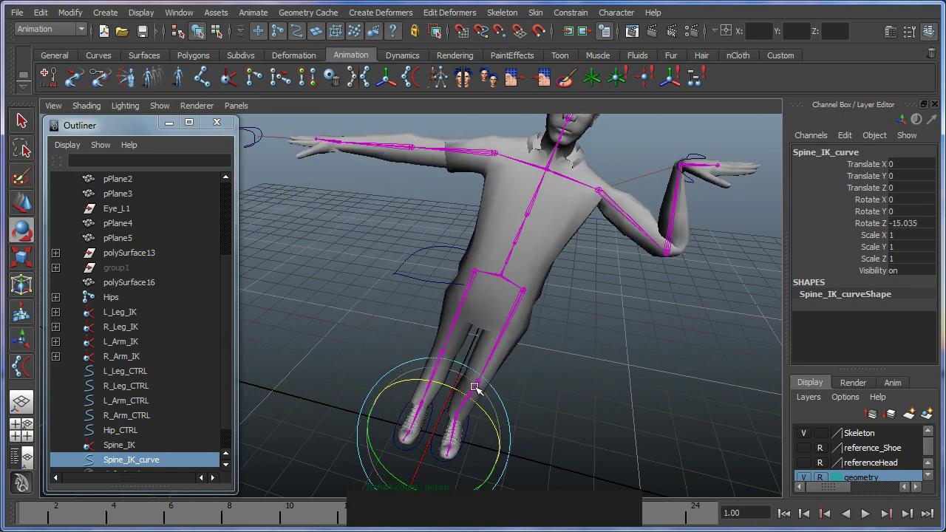
{"action": "key", "text": "z"}
{"action": "left_click", "coordinate": [453, 392]}
{"action": "key", "text": "ctrl+z"}
{"action": "key", "text": "ctrl+2"}
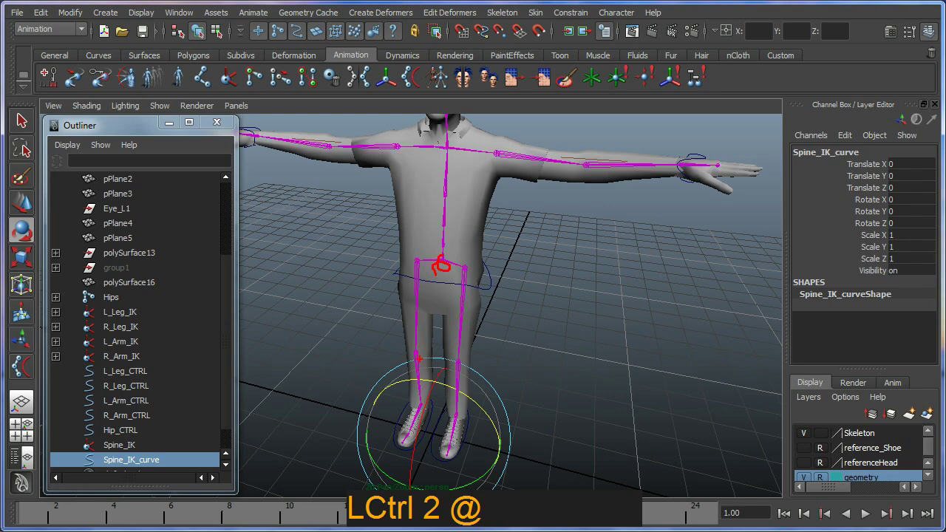
{"action": "key", "text": "Escape"}
{"action": "left_click", "coordinate": [443, 437]}
{"action": "key", "text": "w"}
{"action": "middle_click", "coordinate": [451, 441]}
{"action": "right_click", "coordinate": [460, 411]}
{"action": "left_click", "coordinate": [479, 425]}
{"action": "middle_click", "coordinate": [469, 411]}
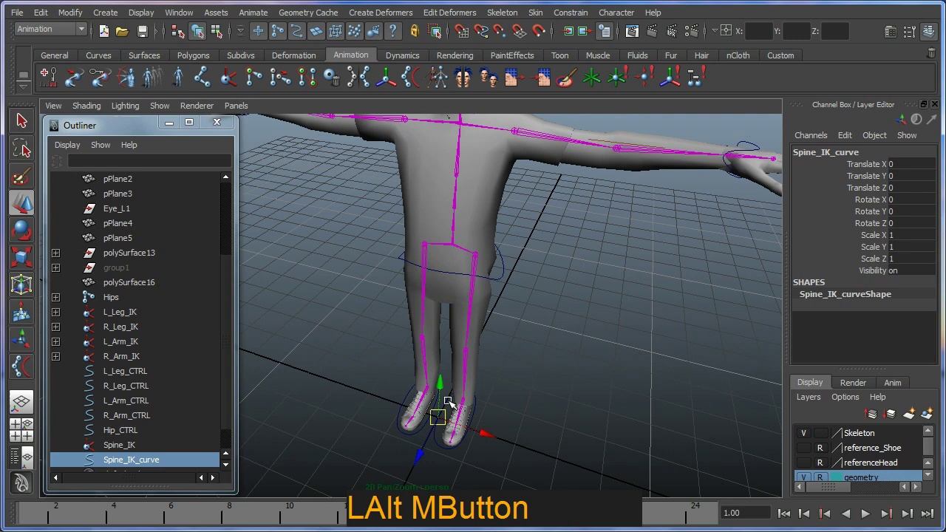
{"action": "left_click", "coordinate": [470, 443]}
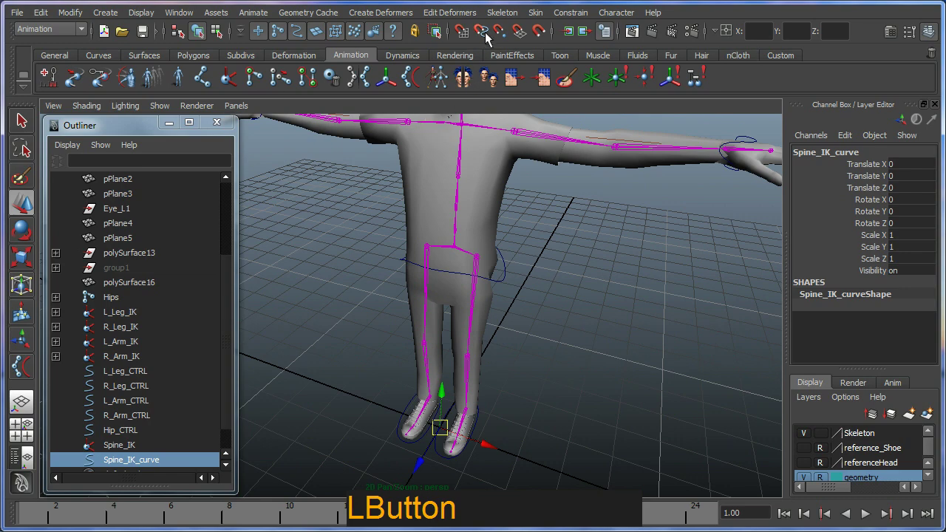
Step: Move Spine_IK_curve's pivot from the feet up to the hip joint
{"action": "left_click", "coordinate": [504, 42]}
{"action": "middle_click", "coordinate": [475, 329]}
{"action": "right_click", "coordinate": [450, 317]}
{"action": "left_click", "coordinate": [449, 314]}
{"action": "right_click", "coordinate": [447, 319]}
{"action": "middle_click", "coordinate": [452, 326]}
{"action": "middle_click", "coordinate": [434, 355]}
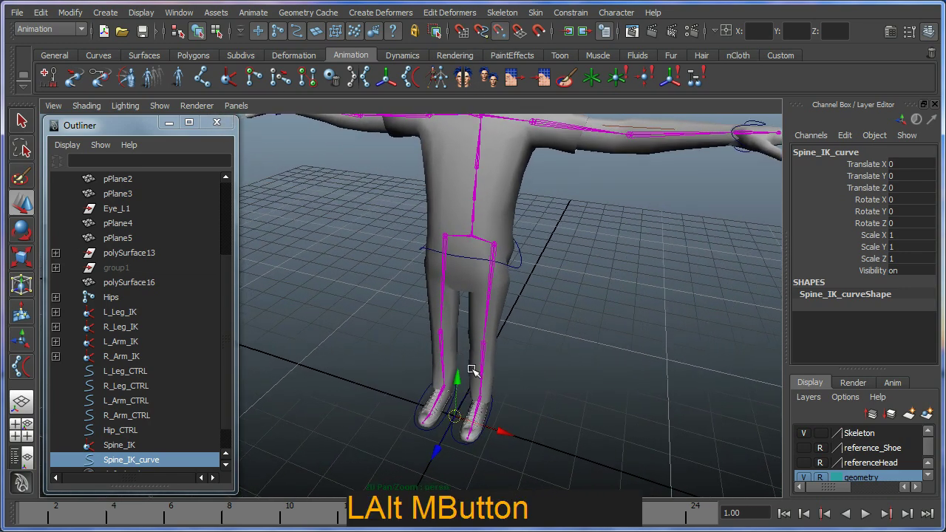
{"action": "left_click", "coordinate": [487, 439]}
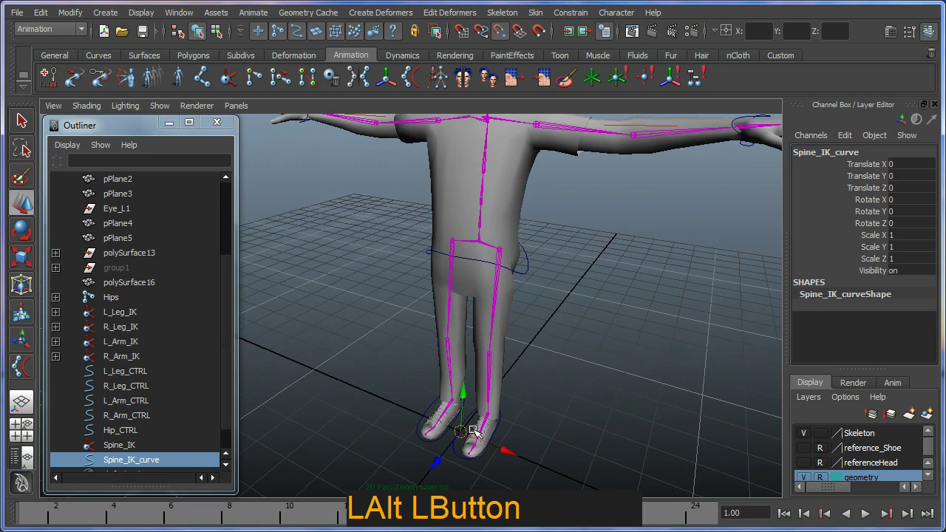
{"action": "key", "text": "d"}
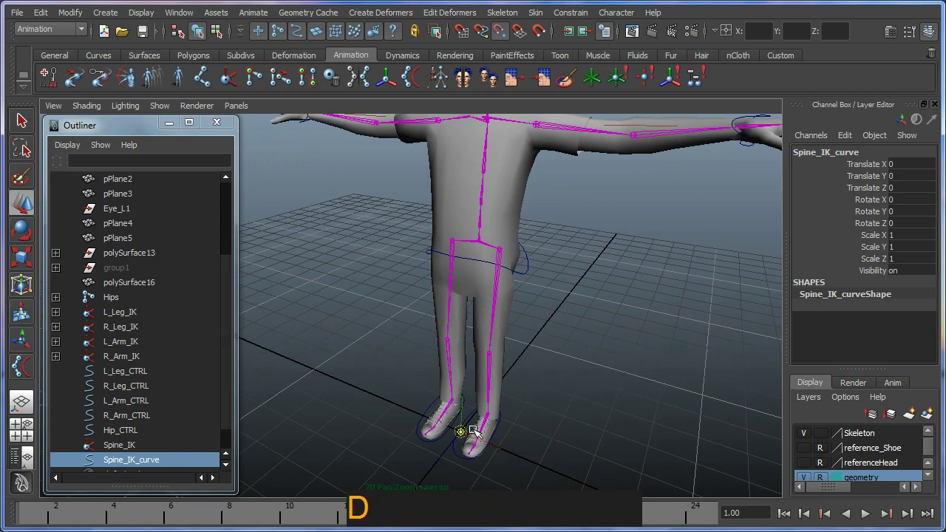
{"action": "left_click", "coordinate": [460, 436]}
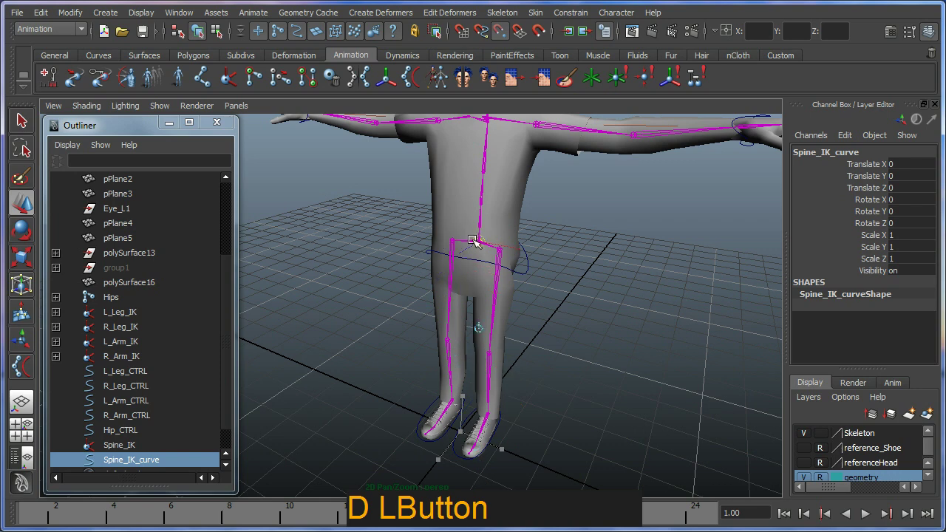
{"action": "key", "text": "d"}
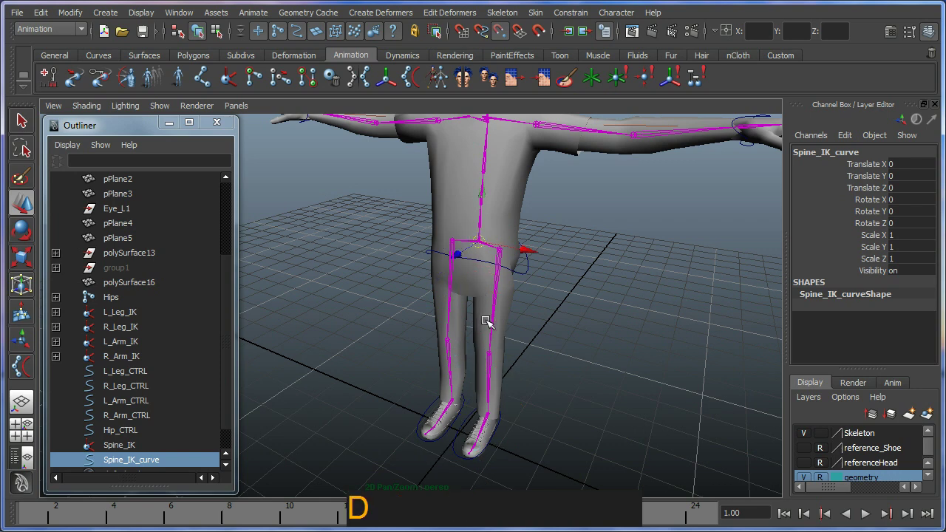
Step: Test-tilt the curve around its new hip pivot and undo the rotation
{"action": "left_click", "coordinate": [528, 318]}
{"action": "middle_click", "coordinate": [514, 311]}
{"action": "key", "text": "e"}
{"action": "left_click", "coordinate": [494, 181]}
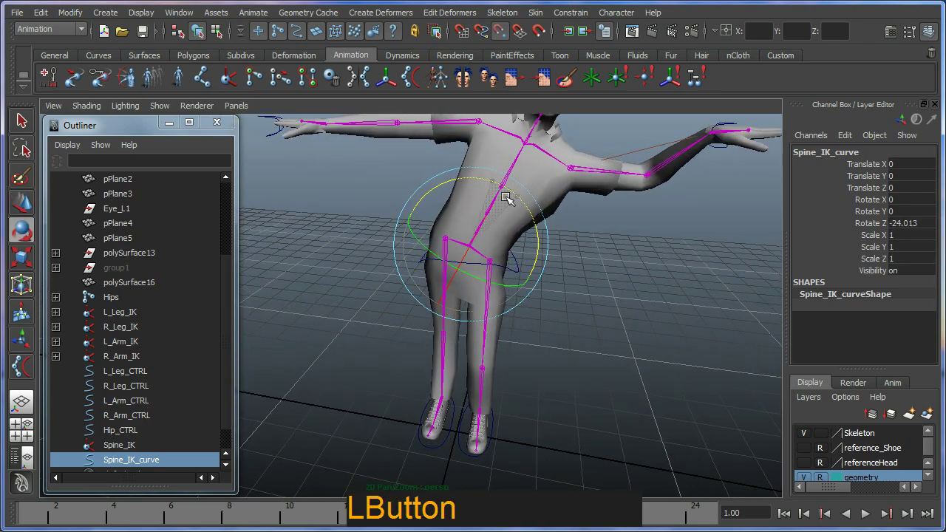
{"action": "left_click", "coordinate": [498, 249]}
{"action": "right_click", "coordinate": [499, 255]}
{"action": "key", "text": "w"}
{"action": "left_click", "coordinate": [465, 228]}
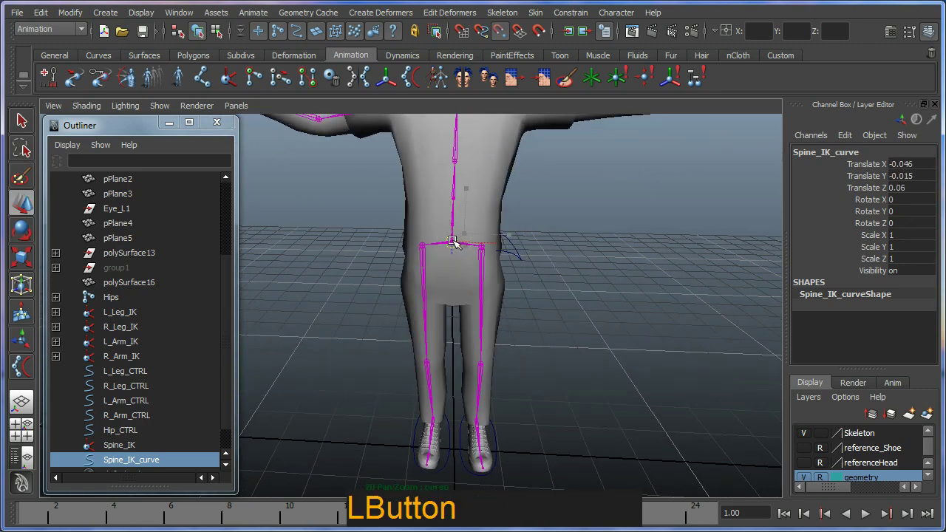
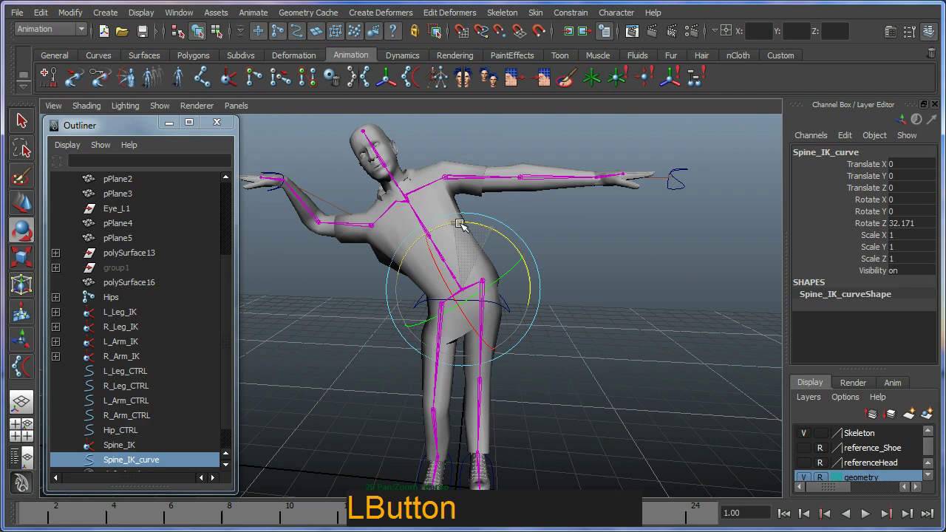
{"action": "key", "text": "z"}
{"action": "left_click", "coordinate": [519, 333]}
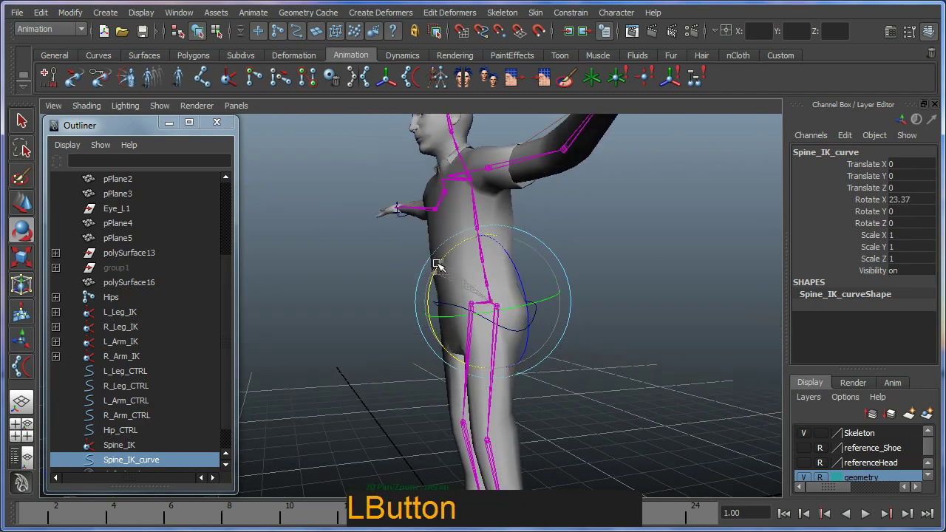
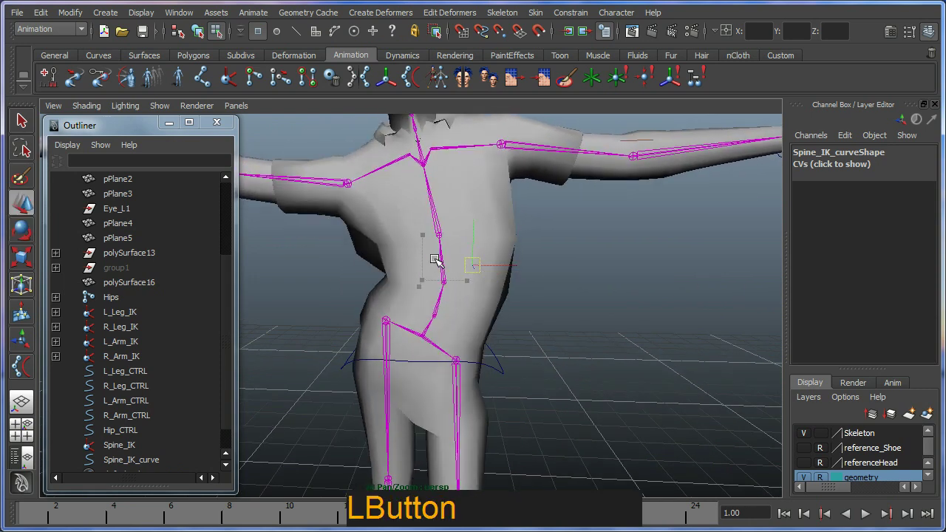
{"action": "left_click", "coordinate": [390, 218]}
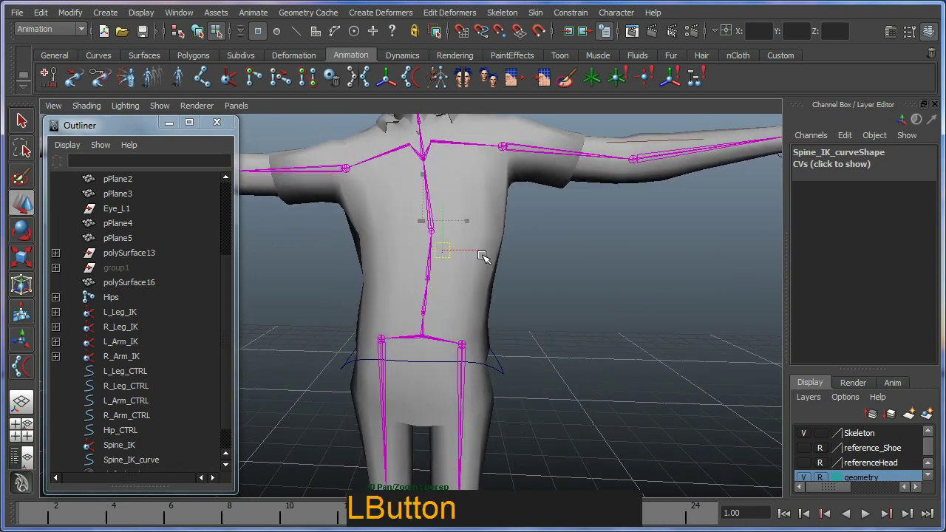
{"action": "key", "text": "z"}
{"action": "left_click", "coordinate": [510, 401]}
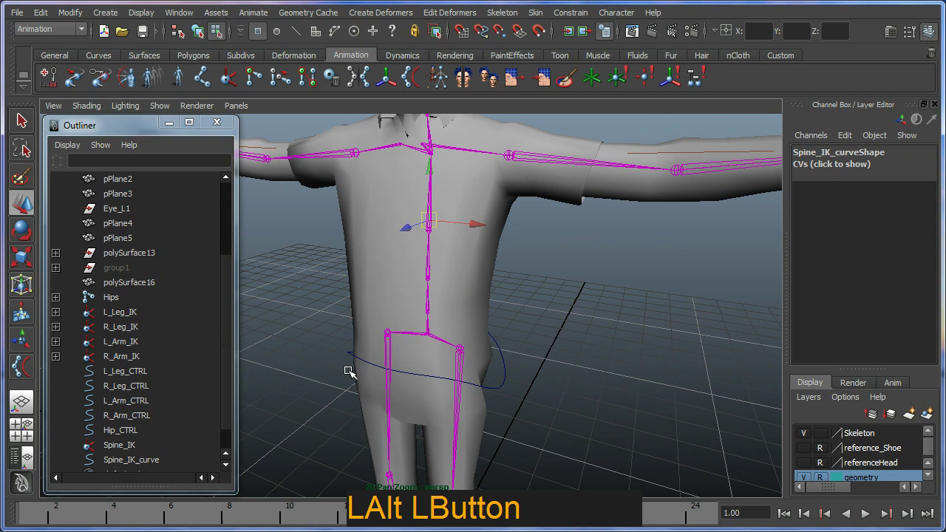
{"action": "key", "text": "F8"}
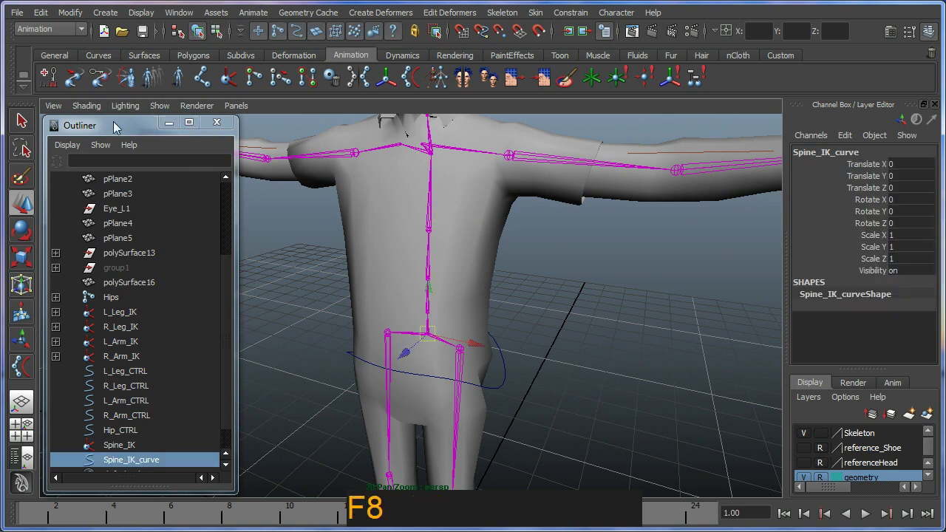
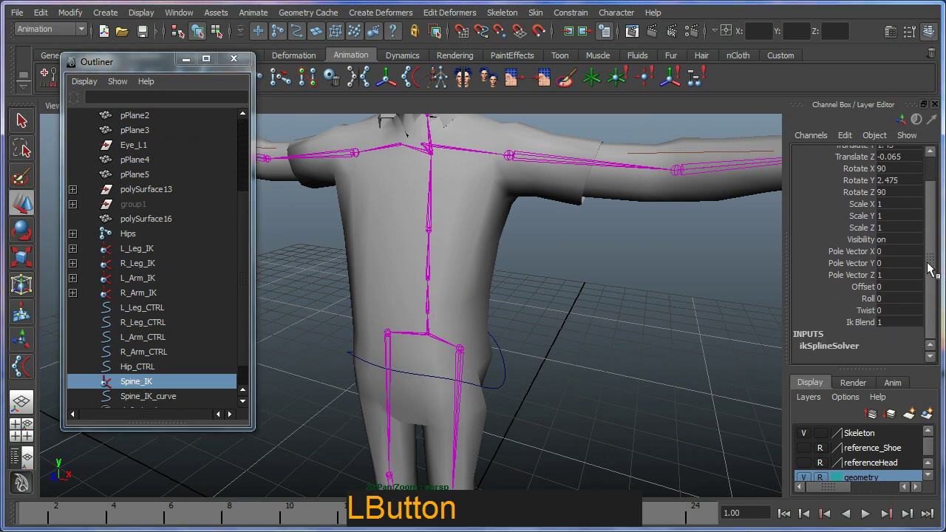
Step: Select Spine_IK and scrub its Twist attribute to watch the torso twist in the viewport
{"action": "key", "text": "ctrl+2"}
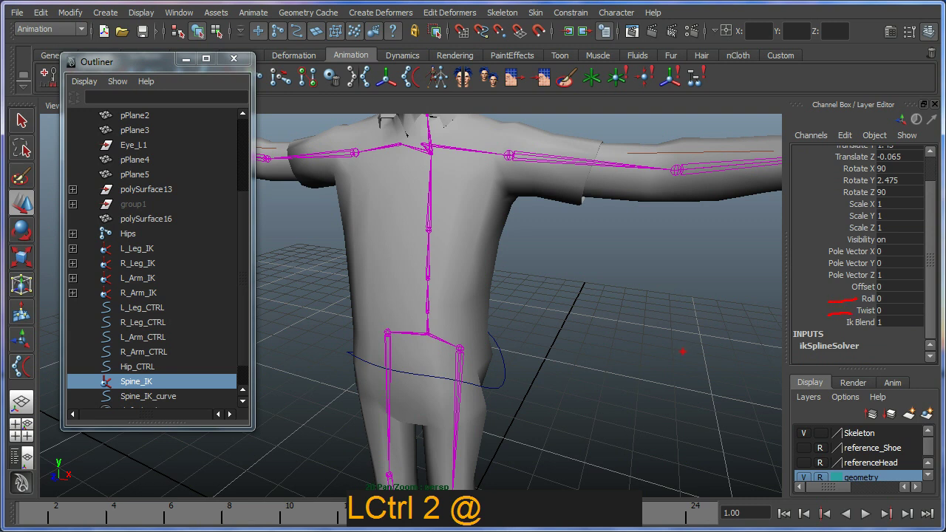
{"action": "key", "text": "Escape"}
{"action": "left_click", "coordinate": [869, 313]}
{"action": "middle_click", "coordinate": [581, 279]}
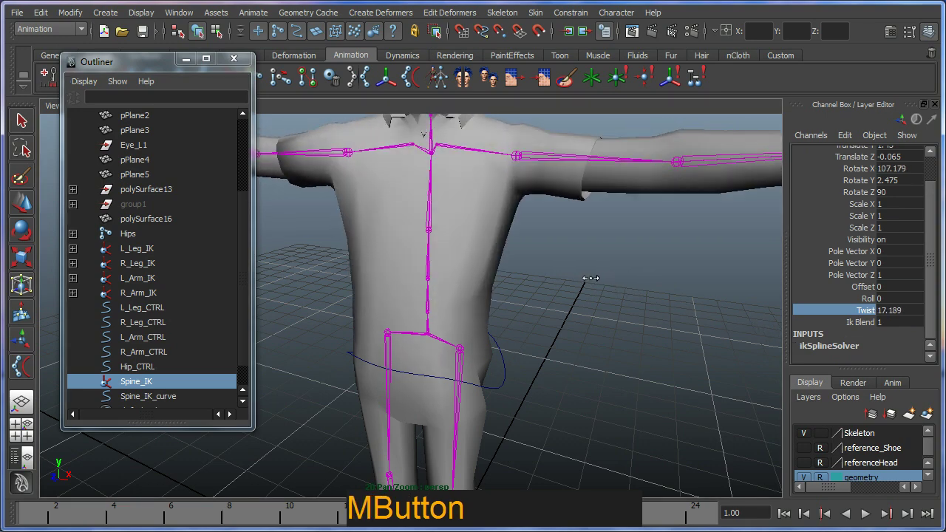
{"action": "left_click", "coordinate": [613, 292]}
{"action": "right_click", "coordinate": [520, 276]}
{"action": "middle_click", "coordinate": [497, 281]}
{"action": "left_click", "coordinate": [506, 323]}
{"action": "middle_click", "coordinate": [532, 331]}
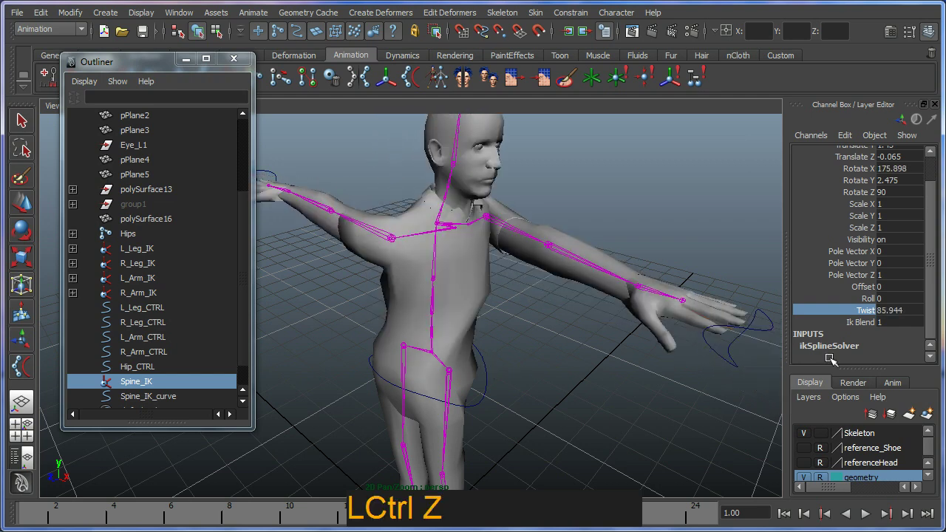
Step: Reset the Spine_IK Twist value to 0 and orbit around the character to check the spine
{"action": "left_click", "coordinate": [907, 315]}
{"action": "key", "text": "0"}
{"action": "key", "text": "Return"}
{"action": "left_click", "coordinate": [566, 379]}
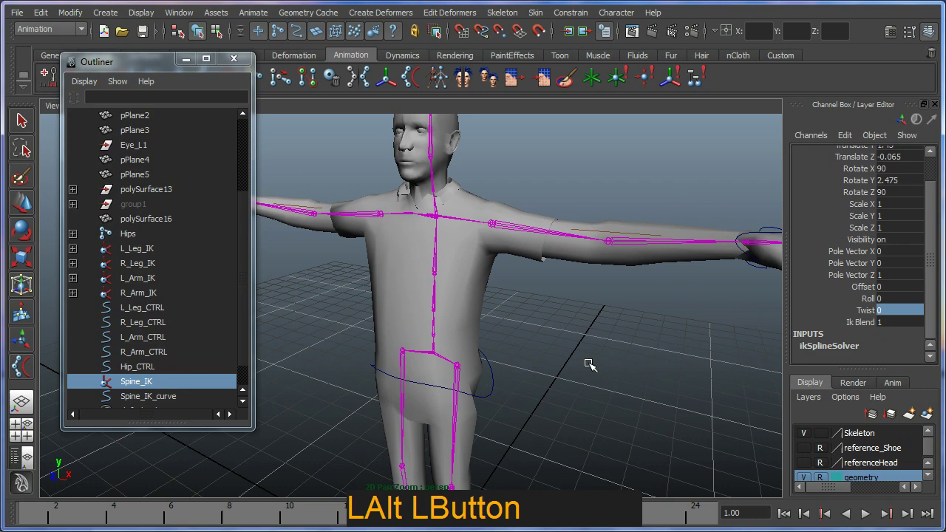
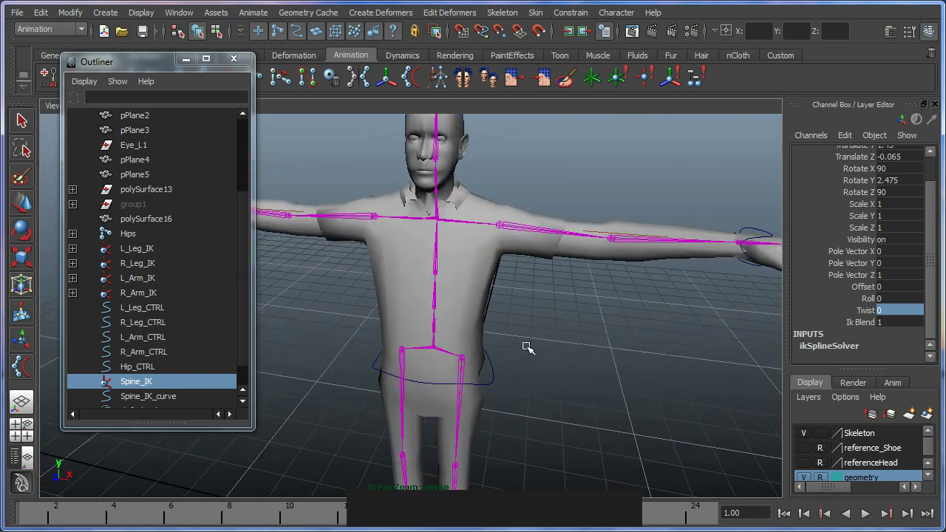
{"action": "left_click", "coordinate": [519, 346]}
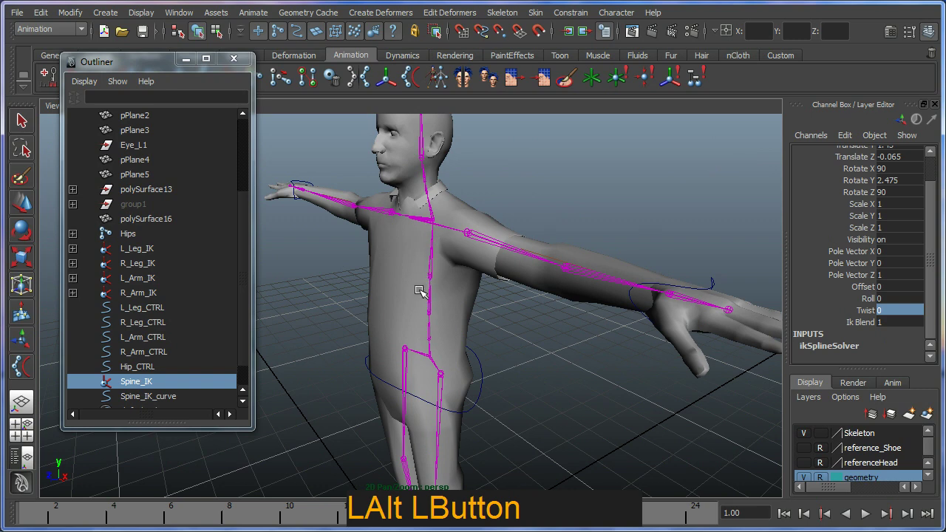
{"action": "left_click", "coordinate": [435, 362]}
{"action": "middle_click", "coordinate": [489, 366]}
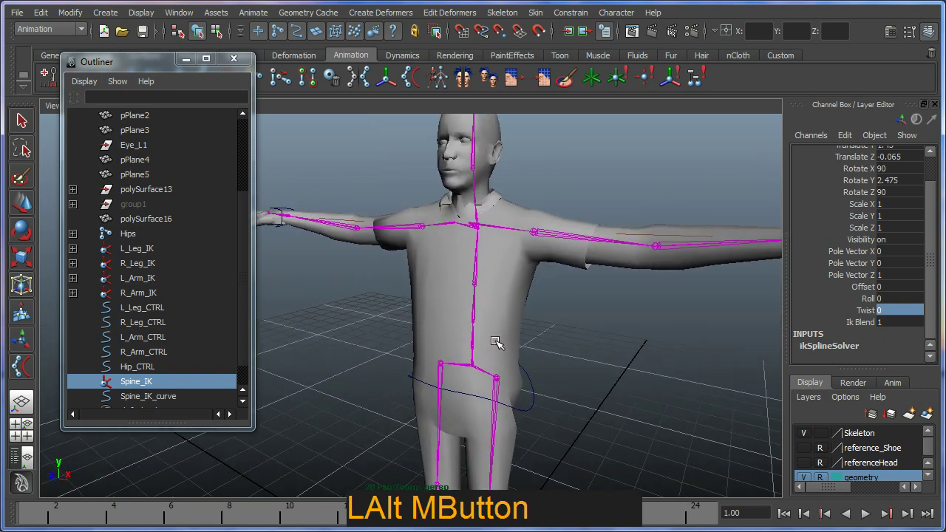
{"action": "left_click", "coordinate": [495, 339]}
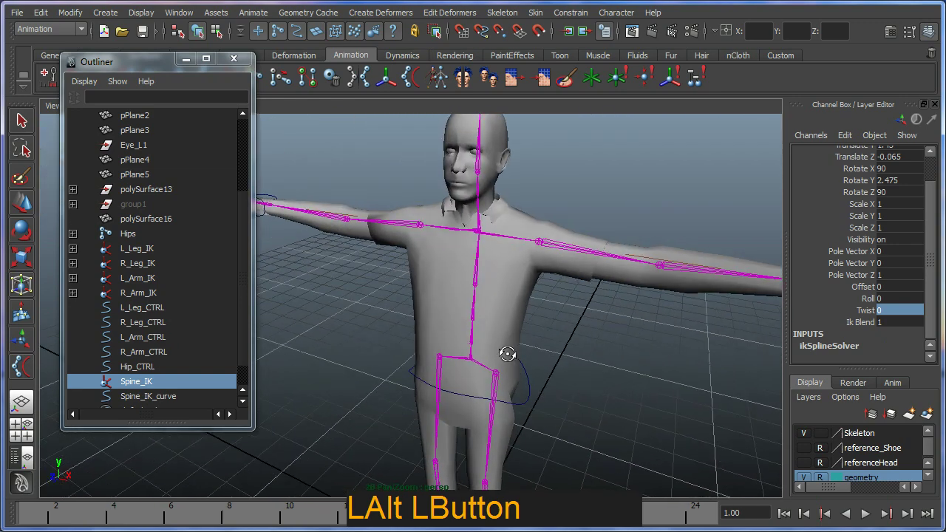
Step: Scrub the Spine_IK Roll attribute to test it, then undo it back to 0
{"action": "left_click", "coordinate": [873, 301]}
{"action": "left_click", "coordinate": [548, 314]}
{"action": "middle_click", "coordinate": [540, 312]}
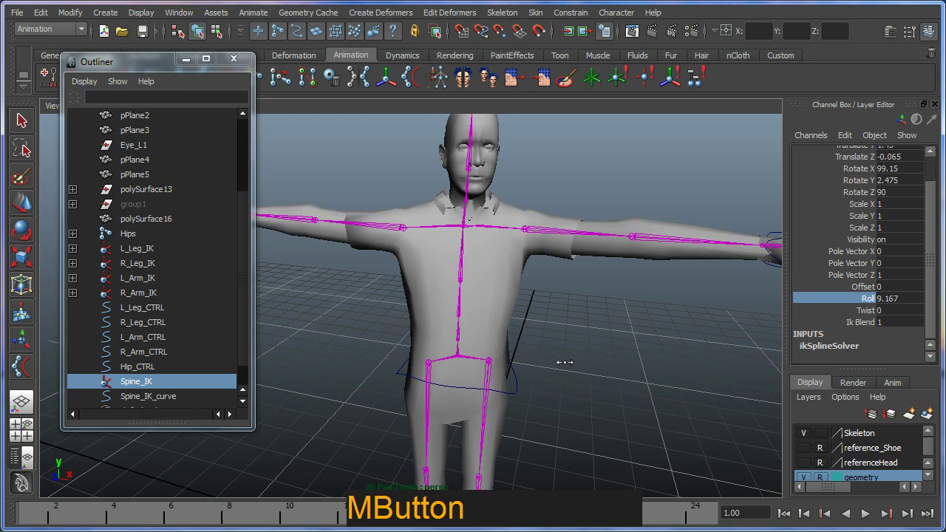
{"action": "key", "text": "z"}
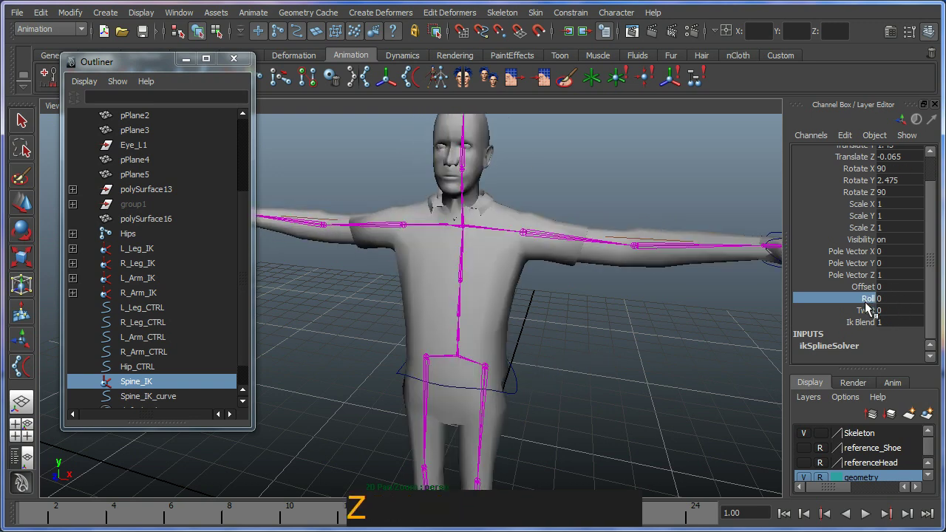
{"action": "left_click", "coordinate": [868, 315]}
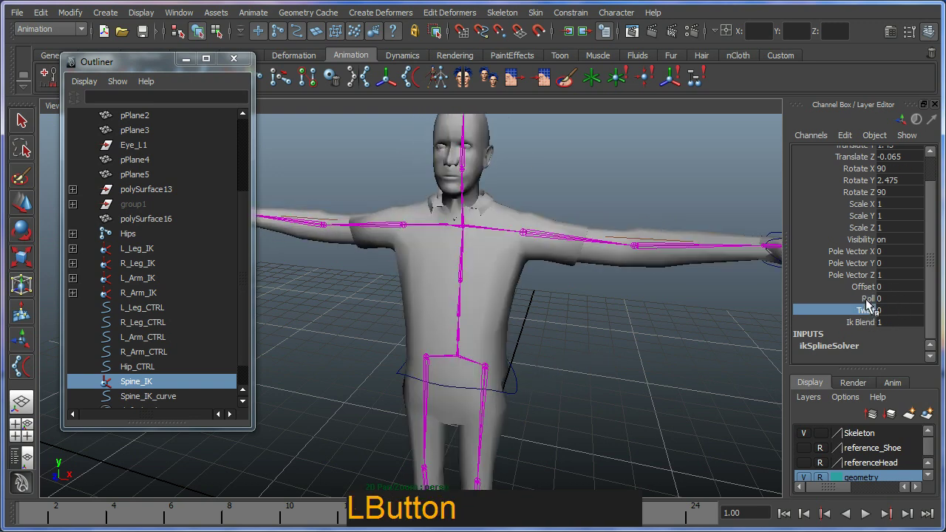
Step: Navigate the view around the spine and select the Spine_IK_curve in the Outliner
{"action": "middle_click", "coordinate": [572, 344]}
{"action": "right_click", "coordinate": [554, 341]}
{"action": "left_click", "coordinate": [570, 378]}
{"action": "left_click", "coordinate": [476, 418]}
{"action": "right_click", "coordinate": [502, 377]}
{"action": "middle_click", "coordinate": [487, 367]}
{"action": "right_click", "coordinate": [504, 363]}
{"action": "left_click", "coordinate": [547, 386]}
{"action": "left_click", "coordinate": [533, 389]}
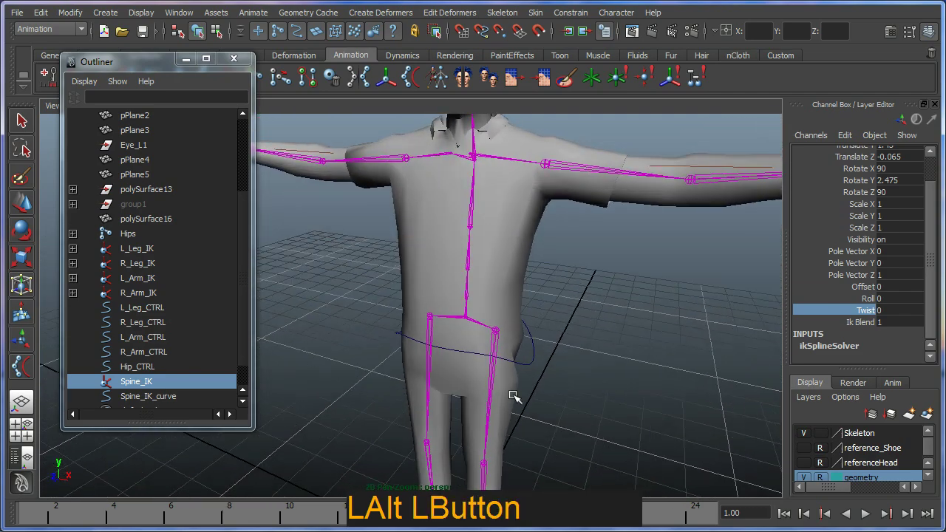
{"action": "middle_click", "coordinate": [518, 375]}
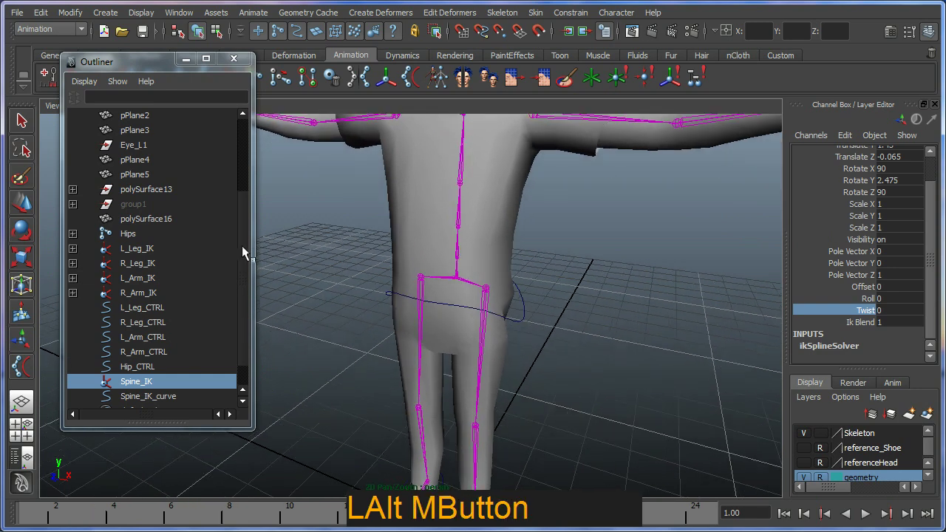
{"action": "left_click", "coordinate": [251, 228]}
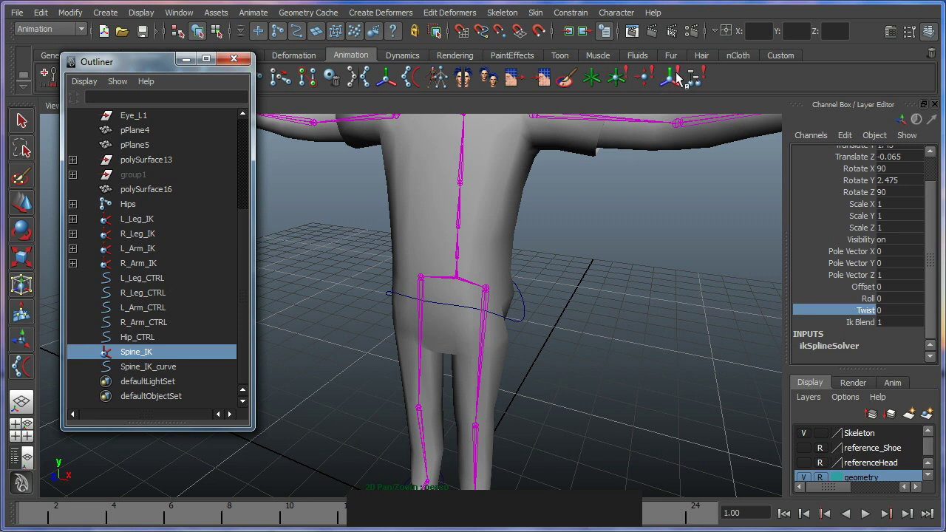
Step: Point-constrain the Spine_IK_curve to Hip_CTRL with maintain offset
{"action": "left_click", "coordinate": [150, 375]}
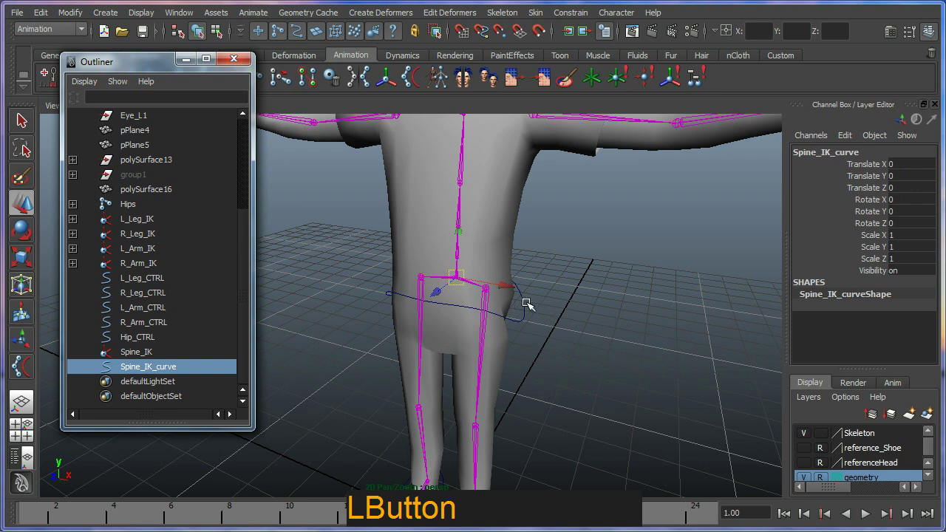
{"action": "left_click", "coordinate": [525, 309]}
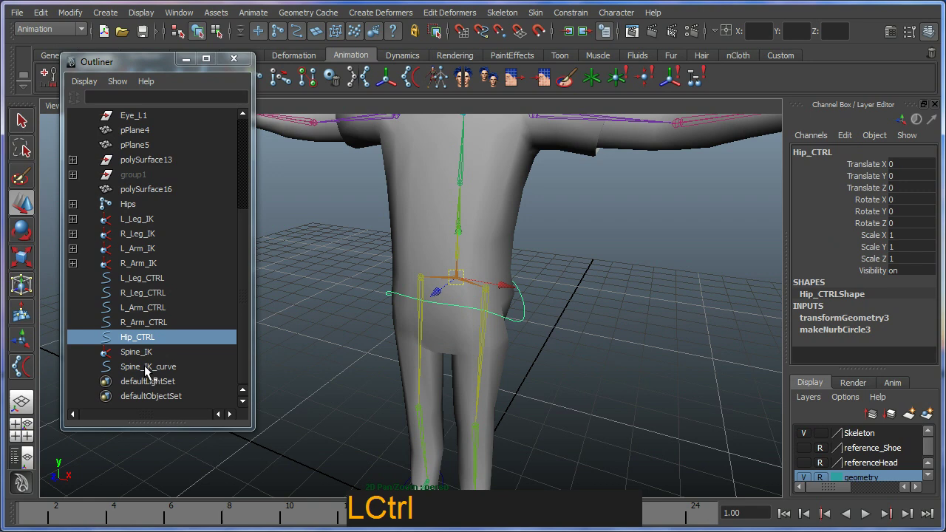
{"action": "left_click", "coordinate": [149, 372]}
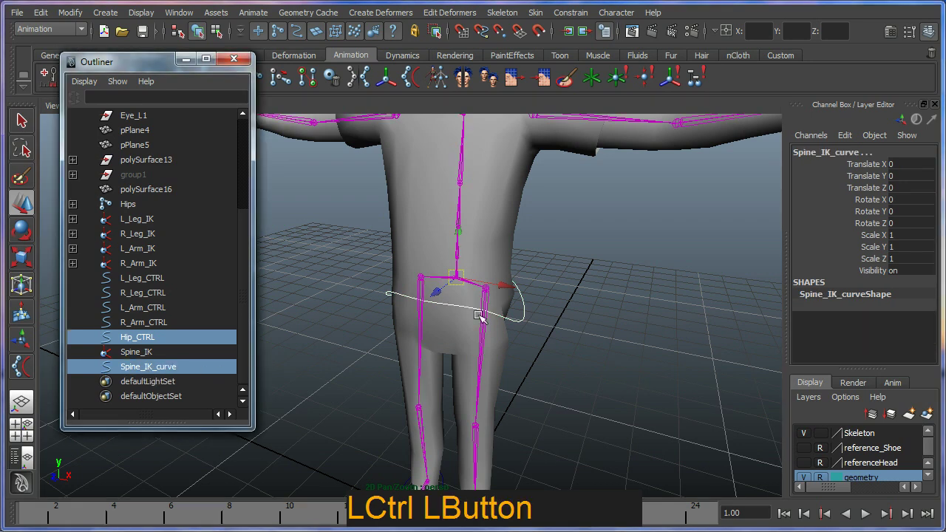
{"action": "left_click", "coordinate": [626, 88]}
{"action": "left_click", "coordinate": [489, 337]}
{"action": "right_click", "coordinate": [493, 325]}
{"action": "left_click", "coordinate": [537, 296]}
Step: Select Hip_CTRL alone and test-move it, undoing each move
{"action": "left_click", "coordinate": [459, 304]}
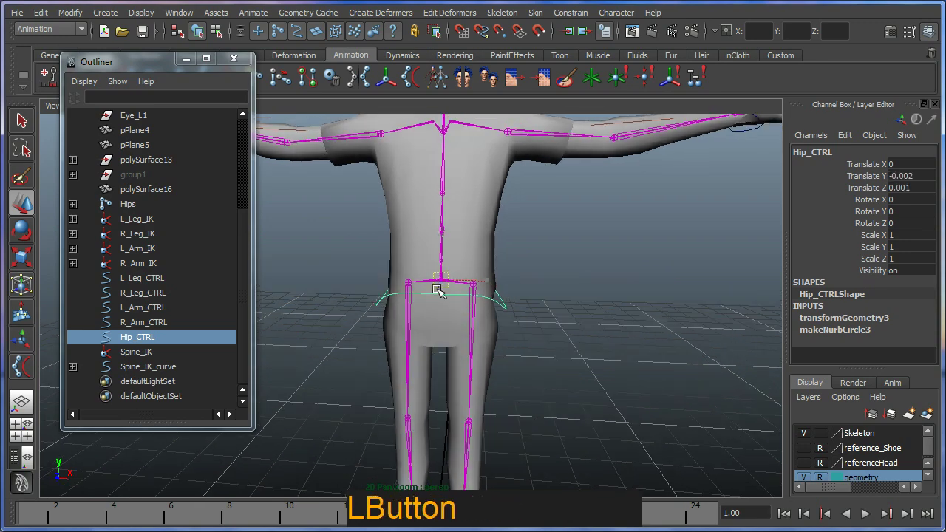
{"action": "key", "text": "ctrl+z"}
{"action": "right_click", "coordinate": [439, 314]}
{"action": "key", "text": "e"}
{"action": "left_click", "coordinate": [476, 318]}
{"action": "key", "text": "ctrl+z"}
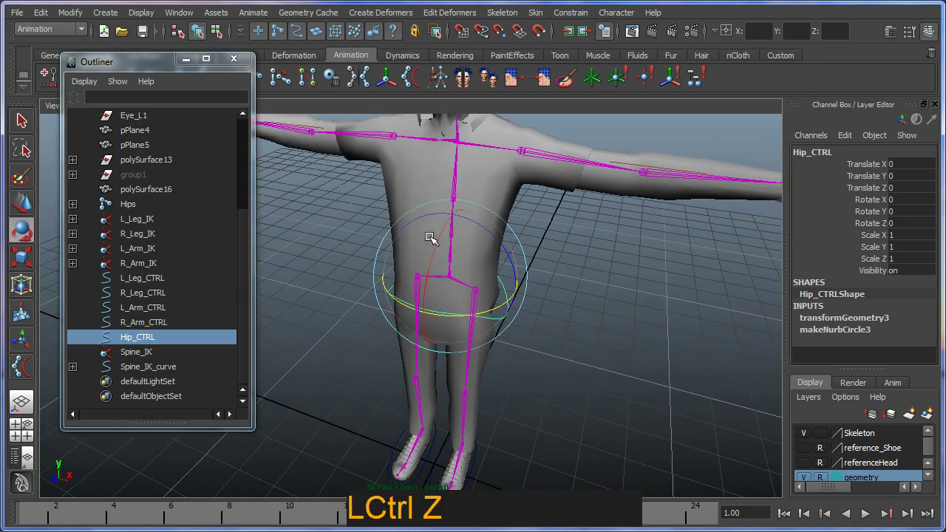
{"action": "left_click", "coordinate": [436, 250]}
{"action": "key", "text": "ctrl+z"}
{"action": "left_click", "coordinate": [523, 345]}
{"action": "right_click", "coordinate": [494, 367]}
{"action": "key", "text": "w"}
{"action": "left_click", "coordinate": [493, 322]}
Step: Test-rotate Hip_CTRL both ways to check the curve follows, then undo to leave it unrotated
{"action": "key", "text": "e"}
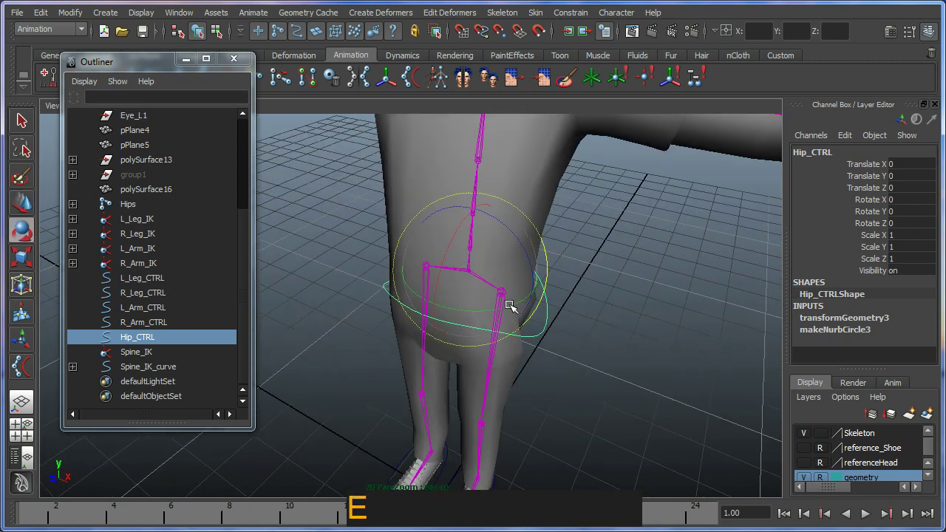
{"action": "left_click", "coordinate": [507, 308]}
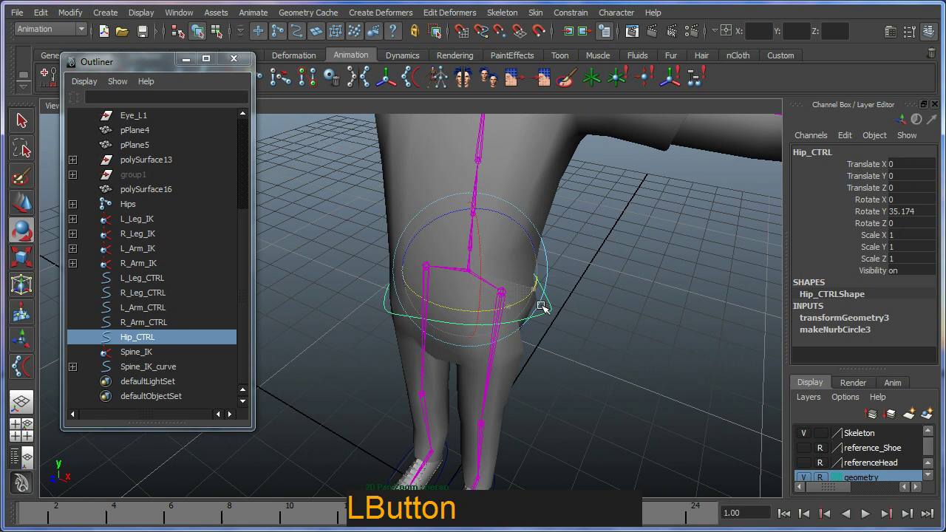
{"action": "left_click", "coordinate": [522, 307]}
{"action": "key", "text": "ctrl+z"}
{"action": "left_click", "coordinate": [499, 307]}
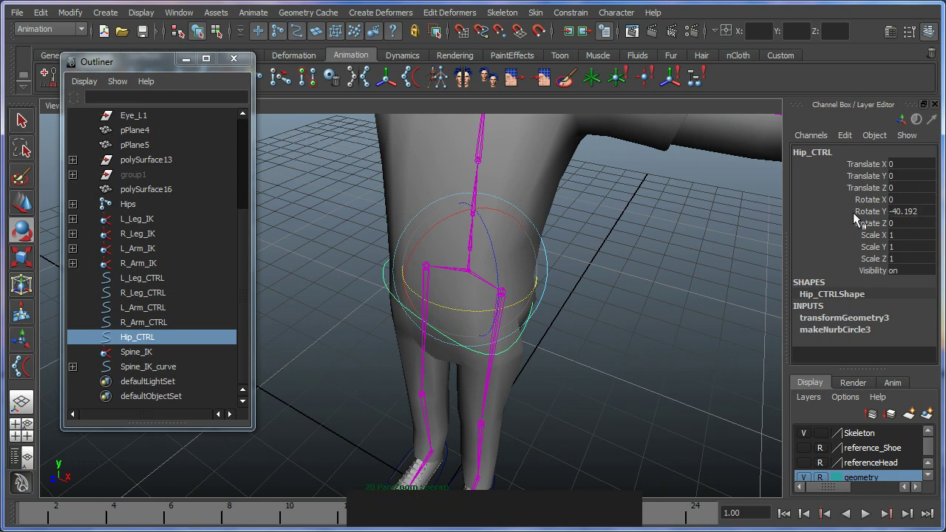
{"action": "key", "text": "ctrl+z"}
{"action": "left_click", "coordinate": [459, 315]}
{"action": "middle_click", "coordinate": [482, 312]}
{"action": "right_click", "coordinate": [466, 327]}
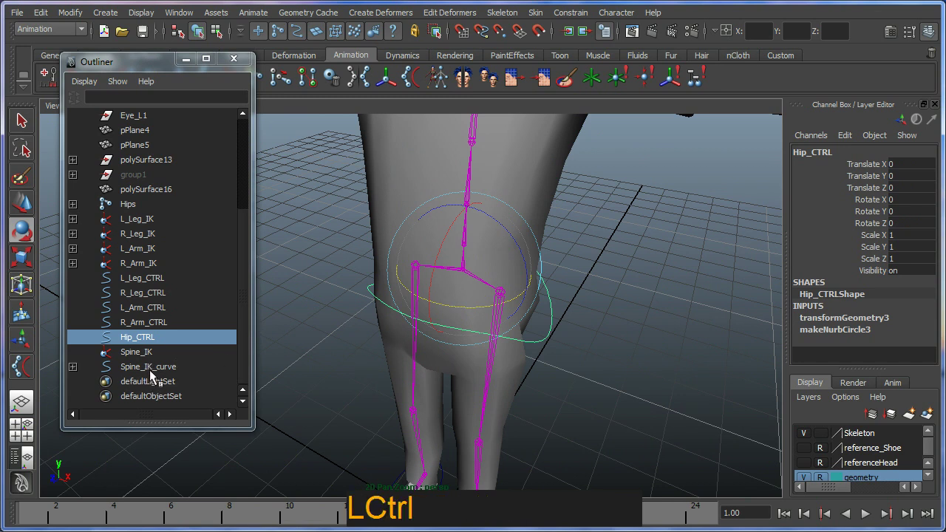
Step: Orient-constrain the Spine_IK_curve to Hip_CTRL on X and Z only with maintain offset
{"action": "left_click", "coordinate": [157, 349]}
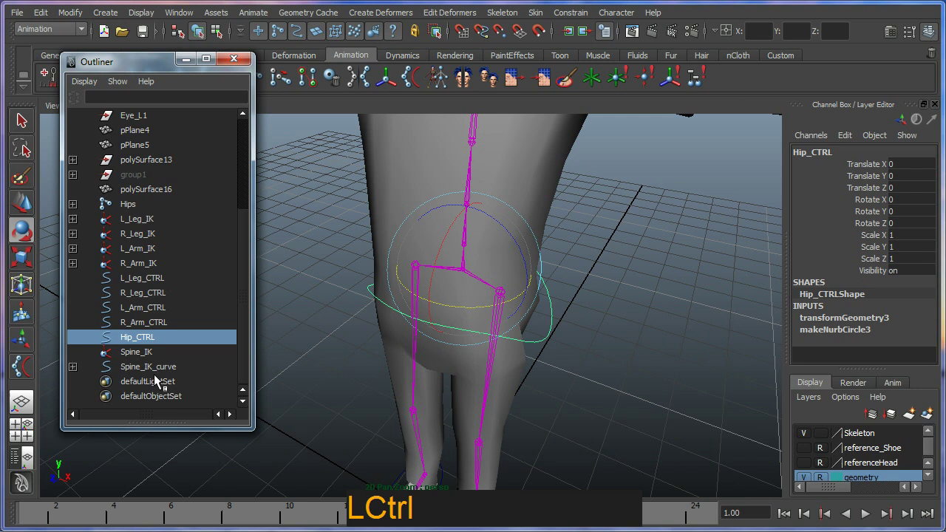
{"action": "left_click", "coordinate": [159, 370]}
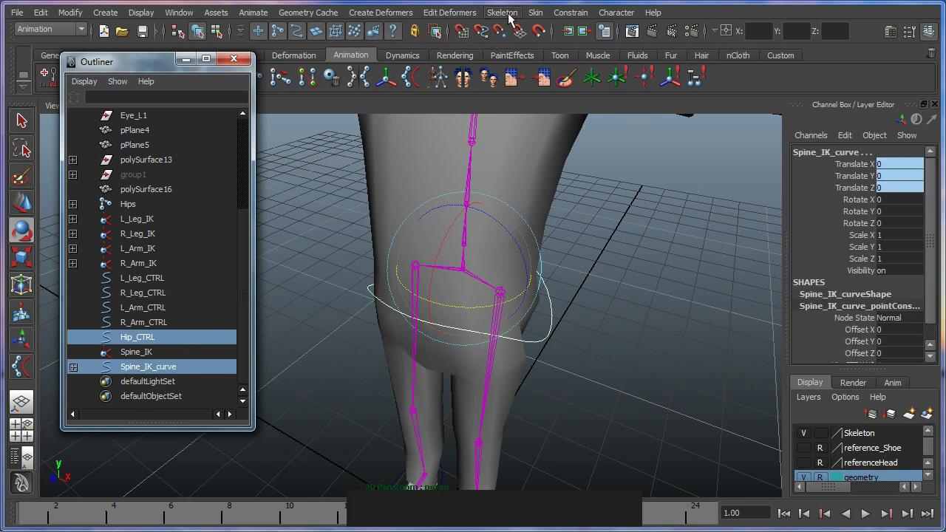
{"action": "left_click", "coordinate": [565, 17]}
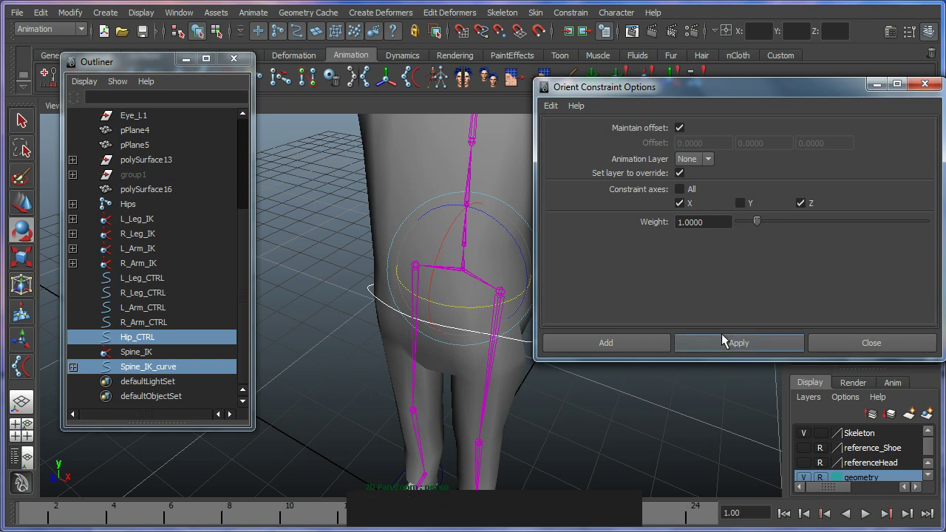
{"action": "left_click", "coordinate": [722, 349]}
Step: Test-rotate Hip_CTRL to check the curve's orientation follows, undoing each turn
{"action": "middle_click", "coordinate": [607, 336]}
{"action": "right_click", "coordinate": [577, 336]}
{"action": "left_click", "coordinate": [577, 330]}
{"action": "right_click", "coordinate": [508, 326]}
{"action": "left_click", "coordinate": [419, 241]}
{"action": "key", "text": "ctrl+z"}
{"action": "left_click", "coordinate": [476, 254]}
{"action": "key", "text": "ctrl+z"}
{"action": "left_click", "coordinate": [480, 313]}
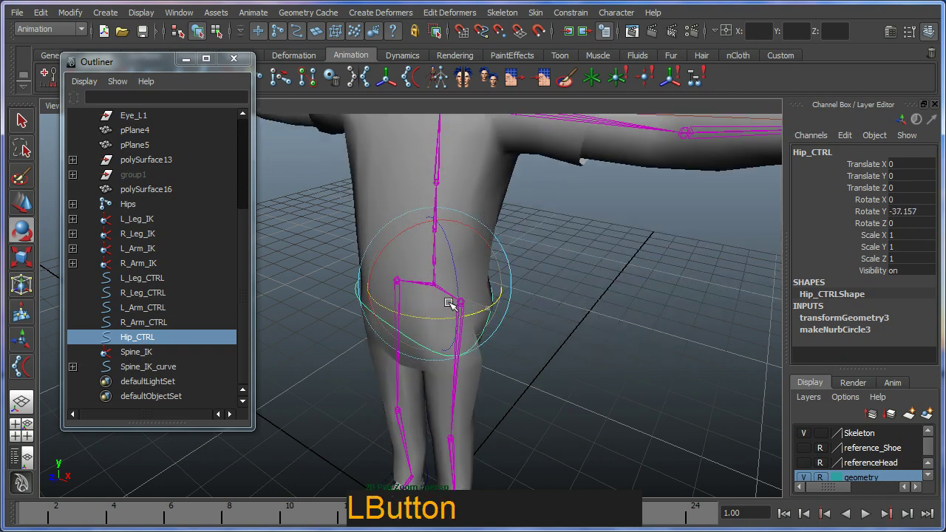
Step: Undo the last hip rotation, reframe the view and select the Spine_IK handle
{"action": "key", "text": "z"}
{"action": "right_click", "coordinate": [461, 308]}
{"action": "middle_click", "coordinate": [465, 321]}
{"action": "left_click", "coordinate": [542, 331]}
{"action": "middle_click", "coordinate": [527, 325]}
{"action": "right_click", "coordinate": [488, 320]}
{"action": "middle_click", "coordinate": [467, 290]}
{"action": "right_click", "coordinate": [434, 270]}
{"action": "left_click", "coordinate": [464, 290]}
{"action": "right_click", "coordinate": [458, 323]}
{"action": "middle_click", "coordinate": [469, 306]}
{"action": "left_click", "coordinate": [458, 316]}
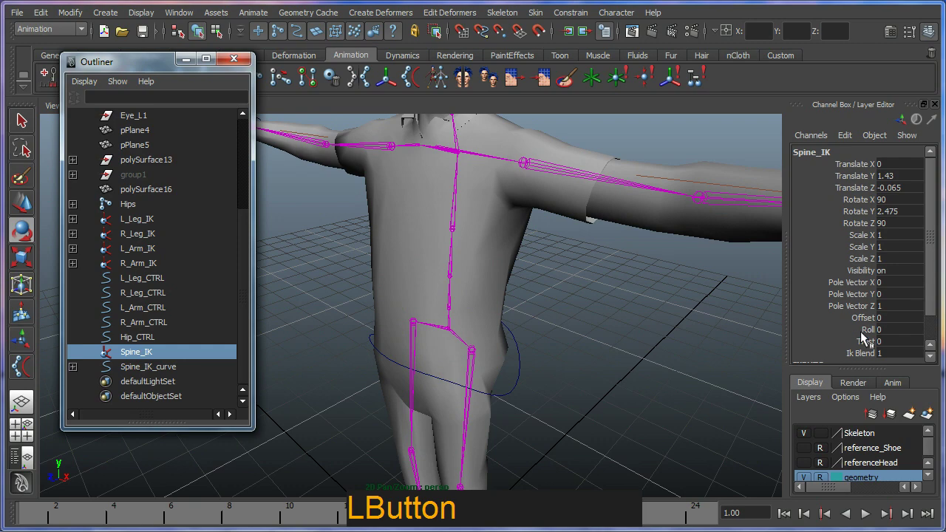
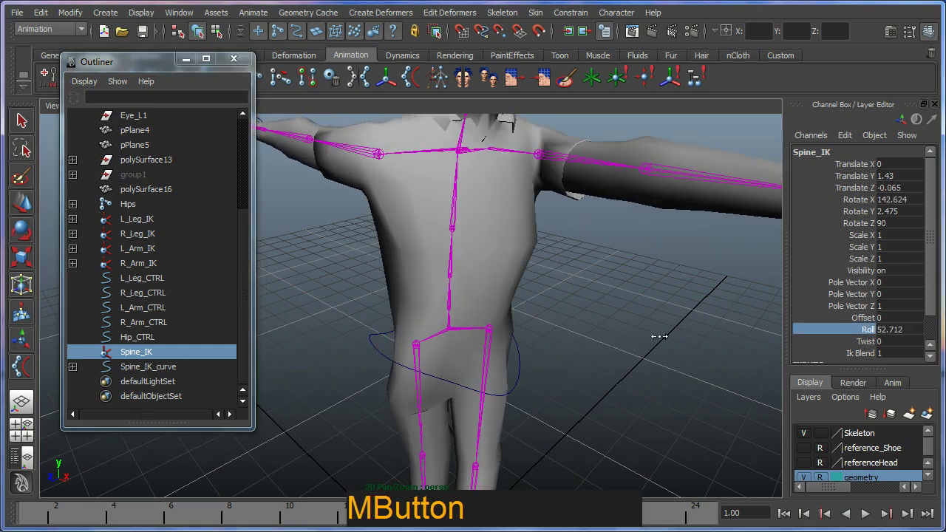
{"action": "key", "text": "ctrl+z"}
{"action": "left_click", "coordinate": [486, 380]}
{"action": "right_click", "coordinate": [527, 410]}
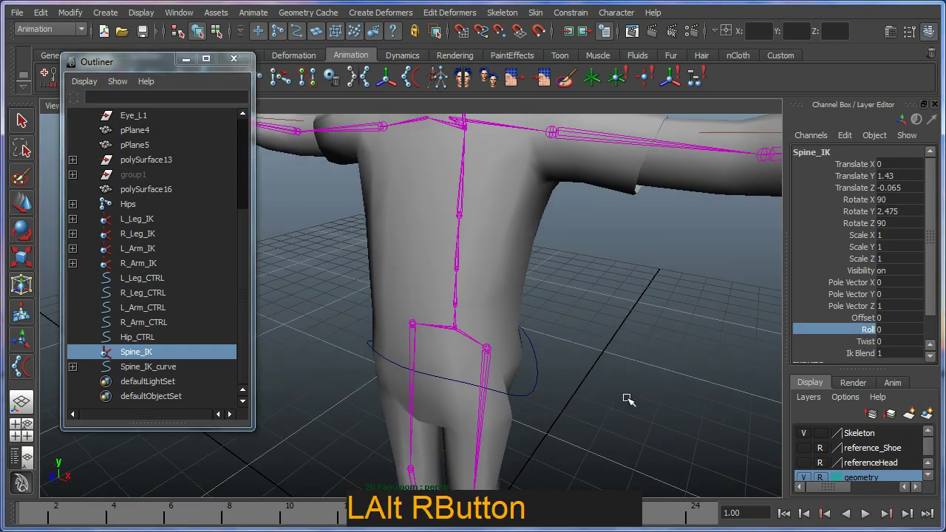
{"action": "left_click", "coordinate": [594, 389]}
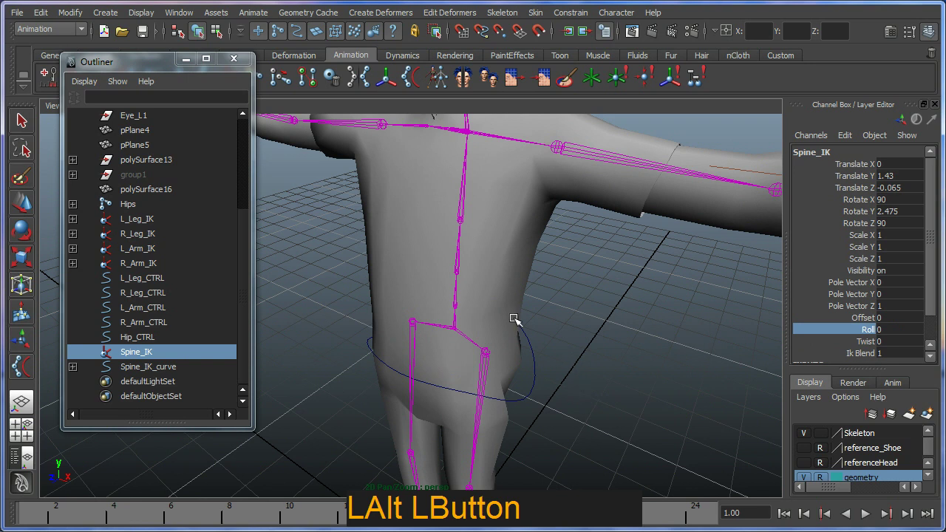
{"action": "left_click", "coordinate": [318, 241]}
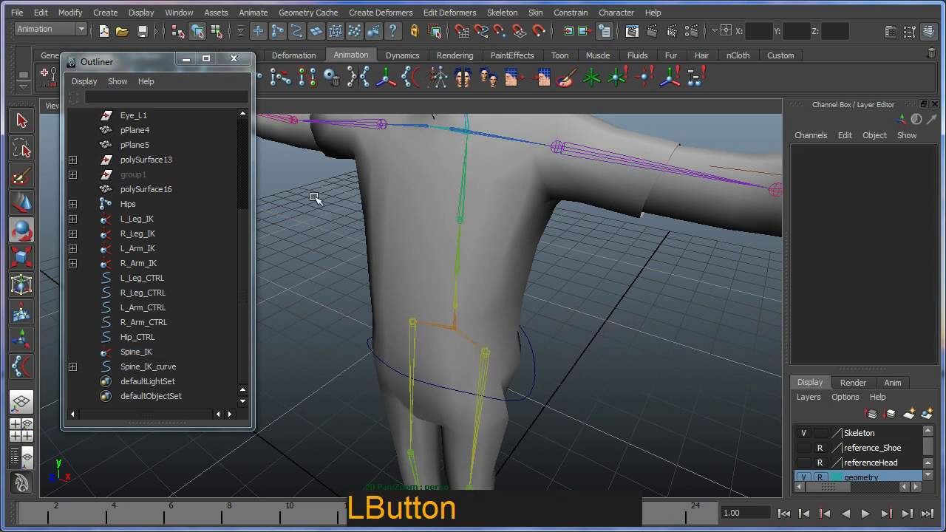
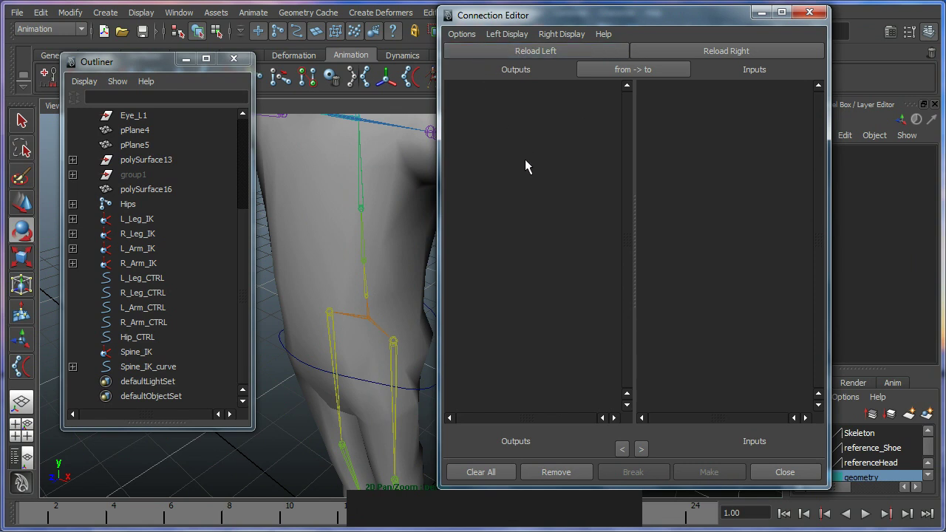
Step: Open the Connection Editor from the General Editors to wire the twist attribute
{"action": "key", "text": "ctrl+2"}
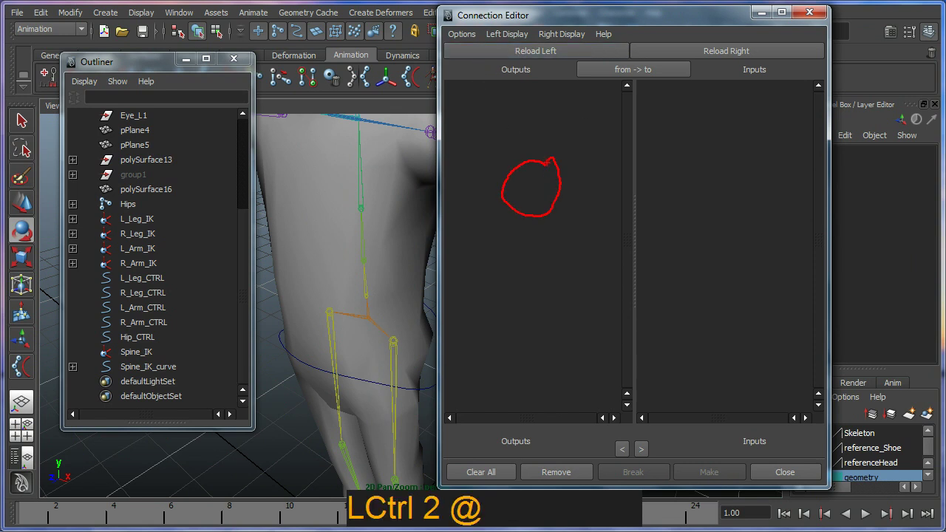